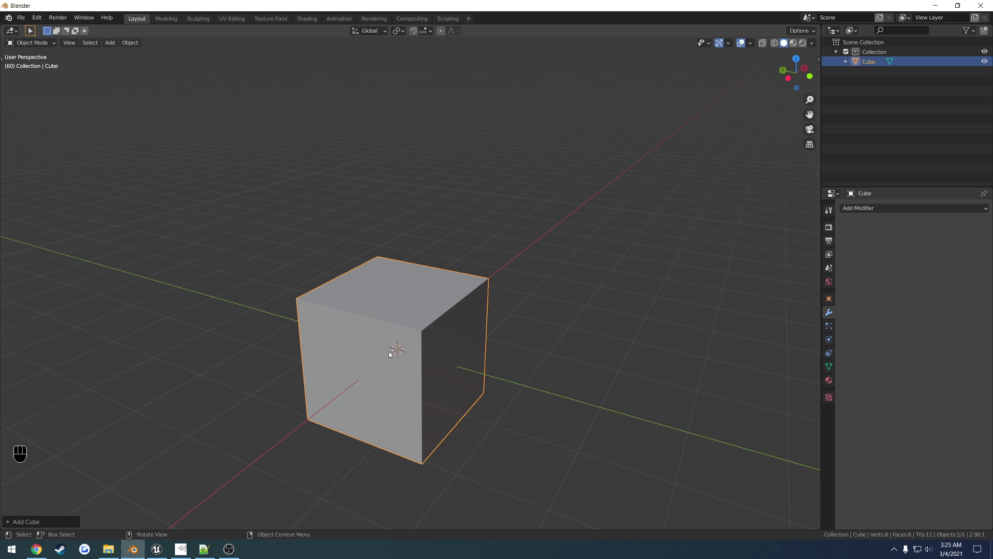
Step: Duplicate Cube_low in place with Shift+D to create the Cube_high copy
drag(372, 344, 403, 341)
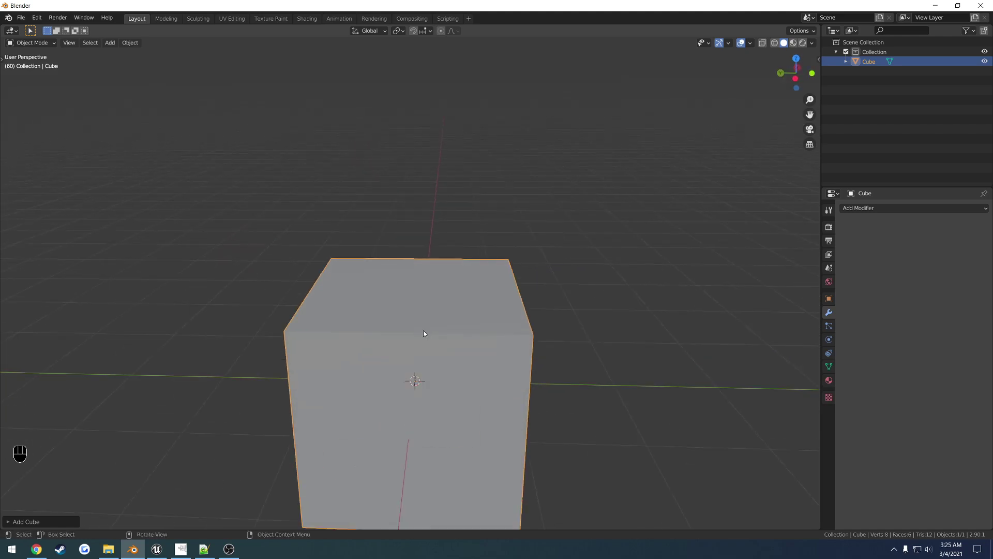
middle_click(476, 328)
middle_click(501, 361)
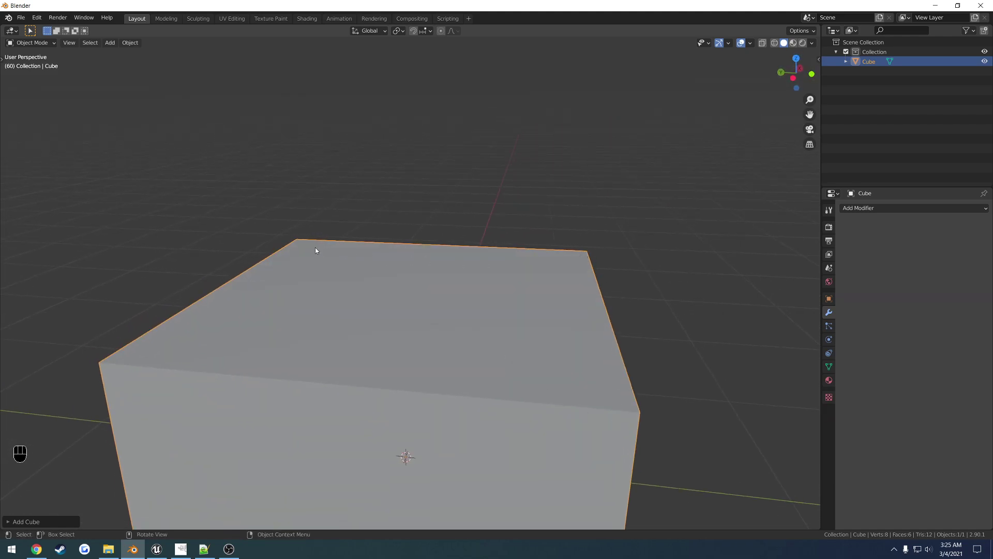
drag(208, 355, 240, 356)
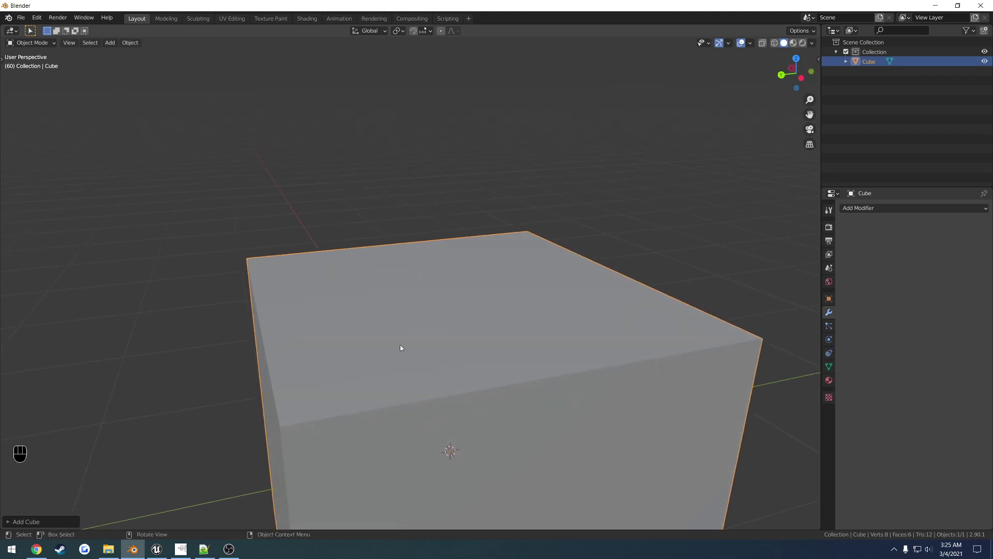
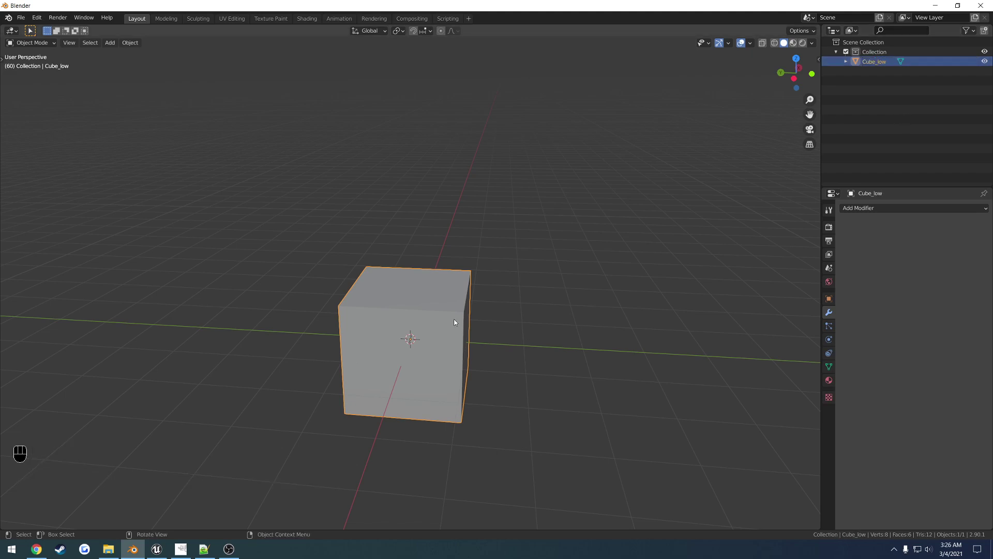
key(shift+d)
click(991, 65)
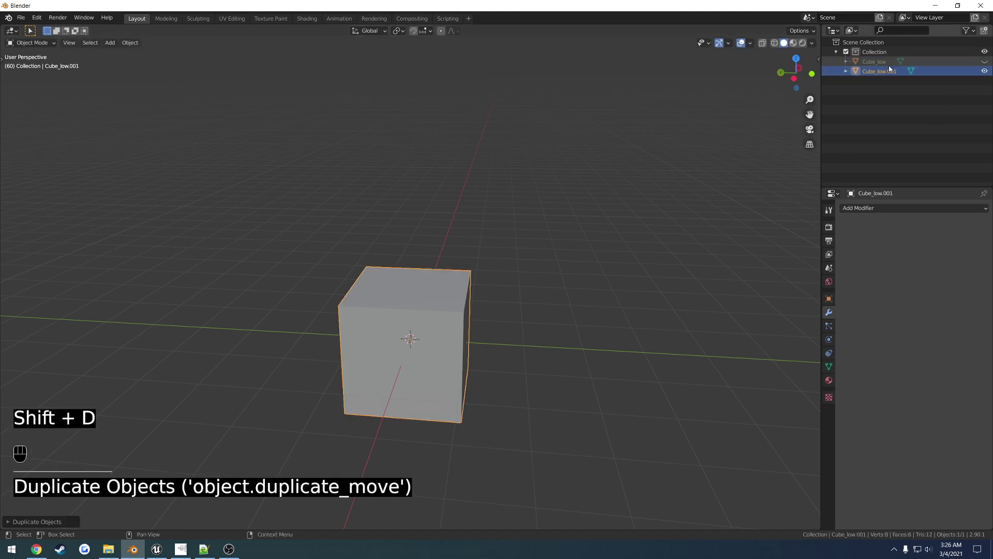
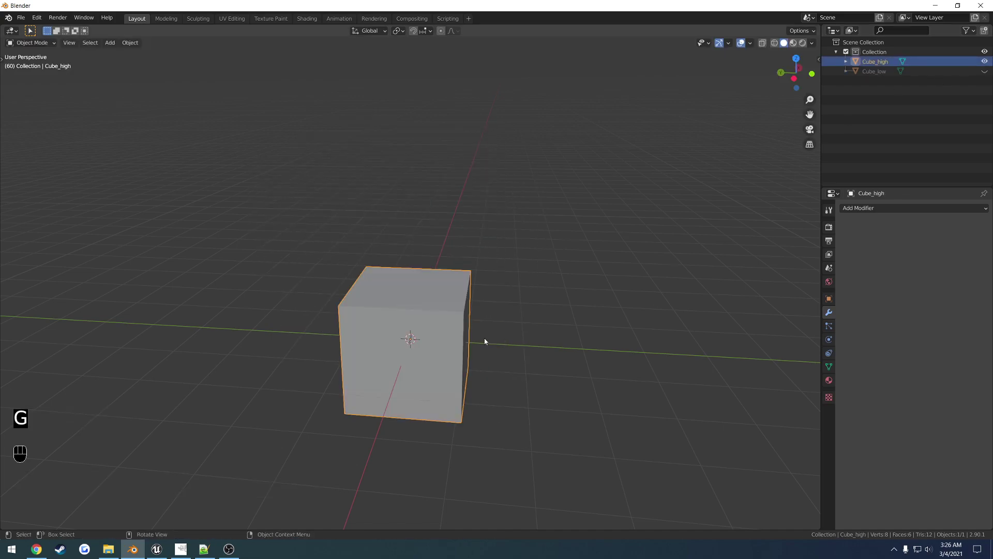
Step: Hide Cube_low in the outliner, leaving Cube_high visible, and look the cube over
drag(466, 339, 481, 347)
click(525, 373)
drag(527, 368, 518, 370)
click(518, 370)
right_click(518, 370)
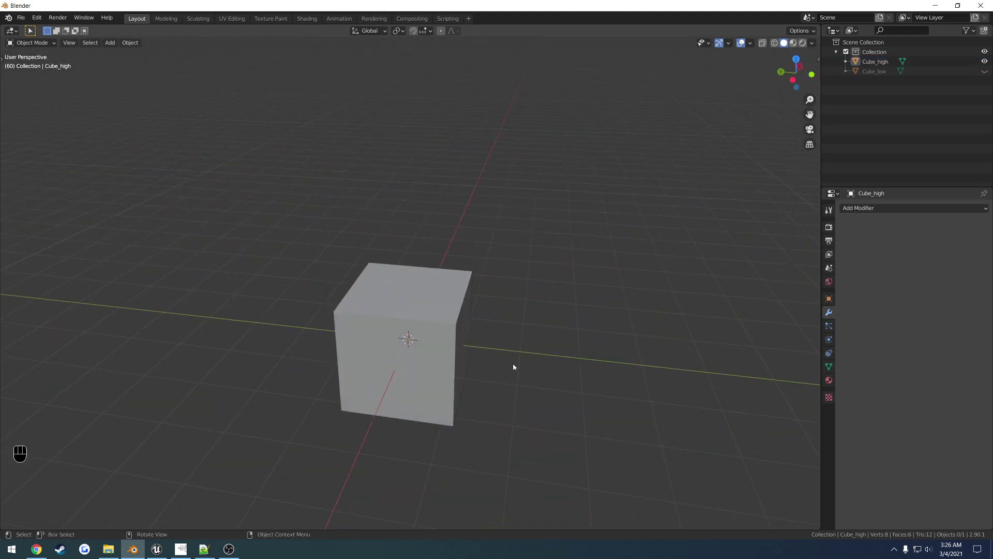
drag(564, 400, 550, 347)
drag(545, 368, 546, 382)
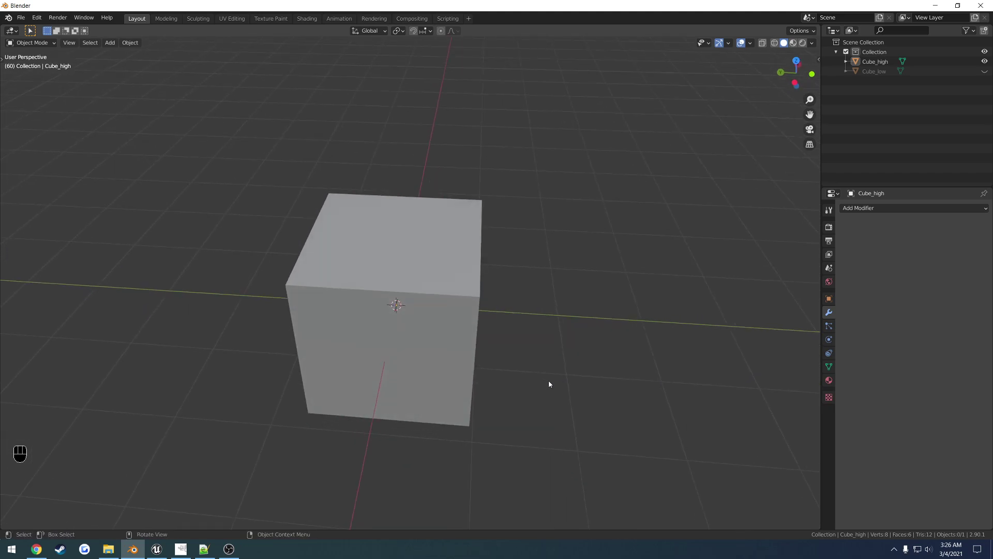
Step: Try a Bolt mesh, undo it, and add a Cylinder to the scene instead
key(shift+a)
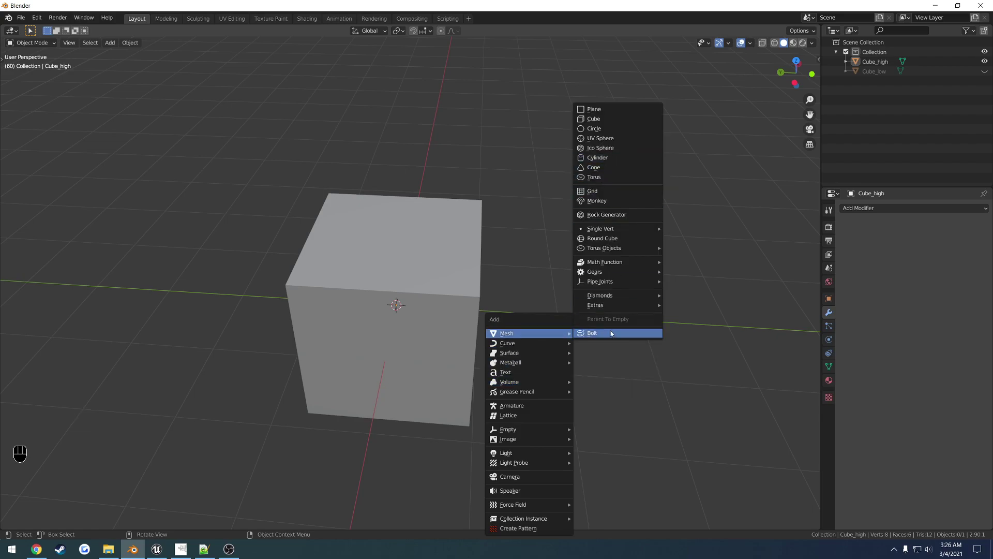
drag(493, 272, 498, 339)
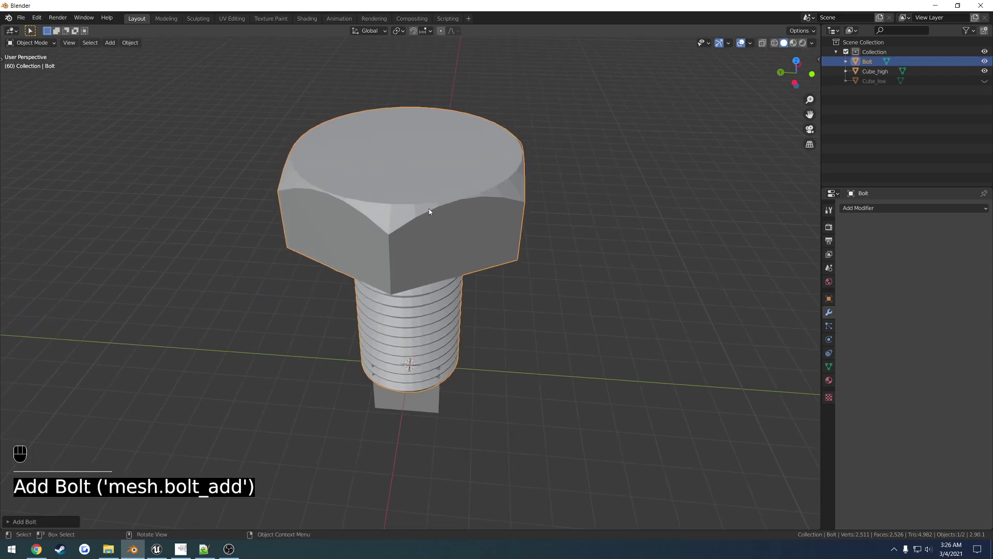
key(ctrl+z)
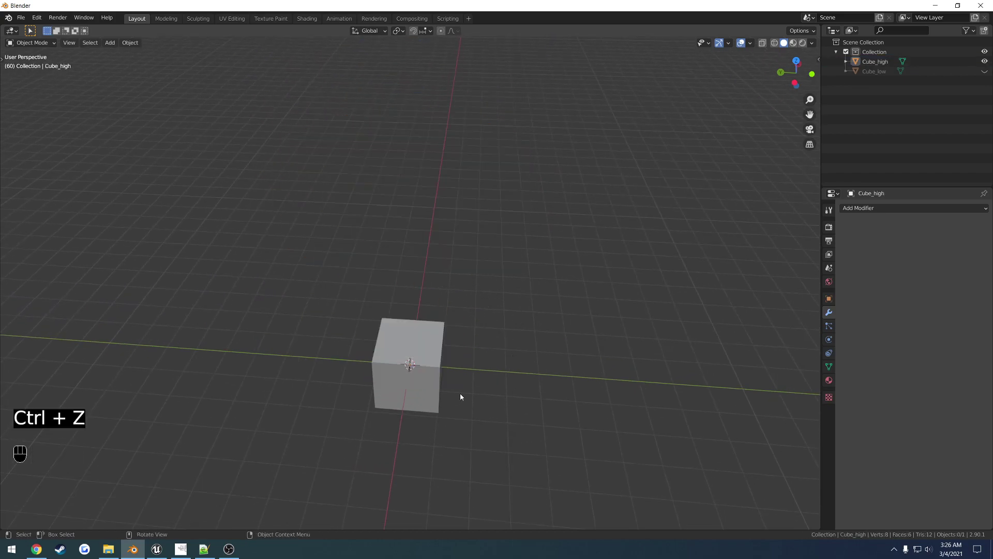
key(shift+a)
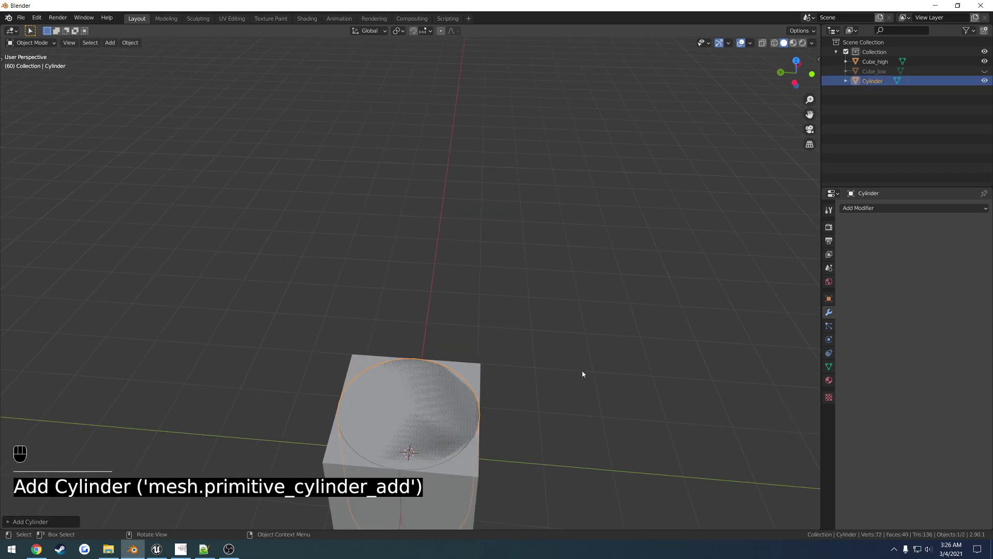
drag(593, 377, 595, 332)
key(KP_1)
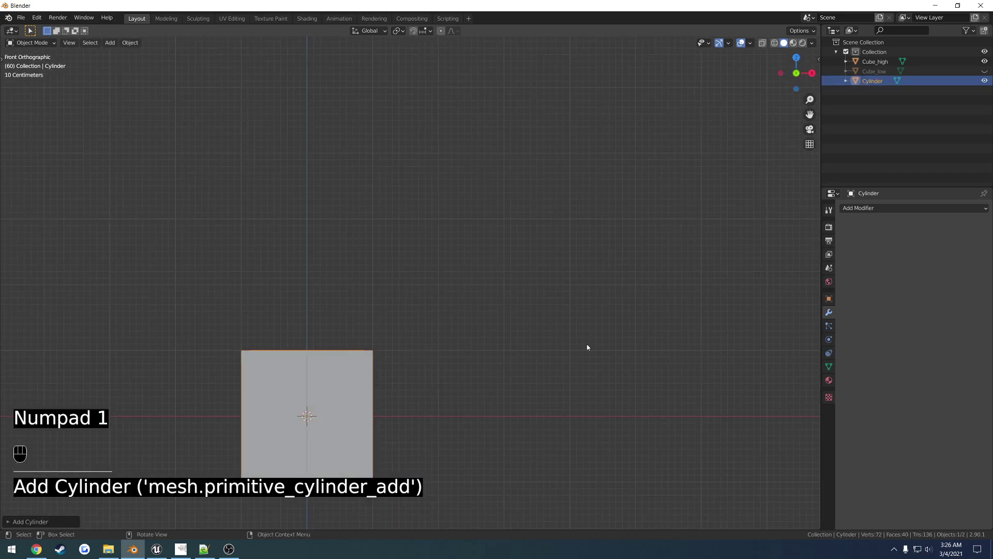
Step: From top view, shrink the cylinder small and position it on the cube's top face
click(549, 388)
key(z)
middle_click(518, 374)
key(KP_7)
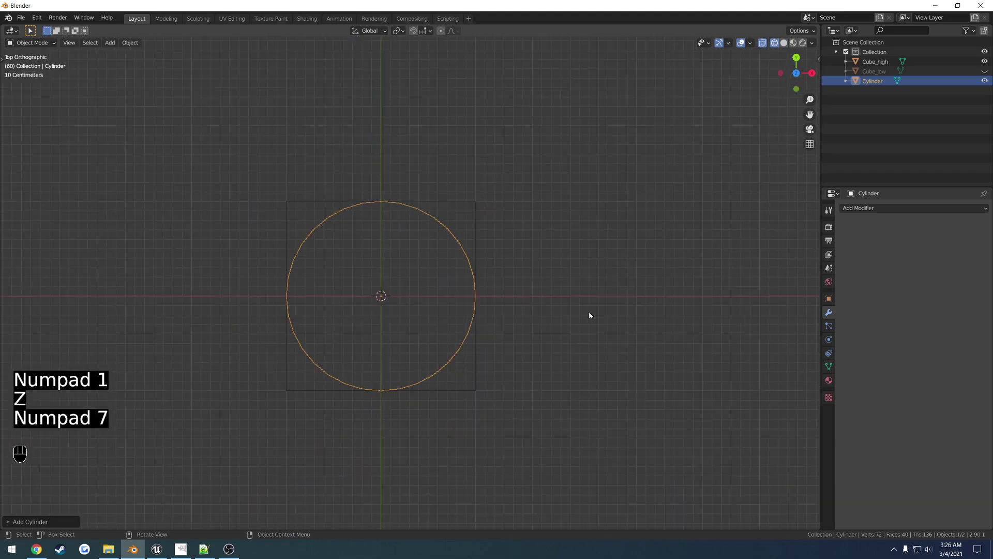
key(s)
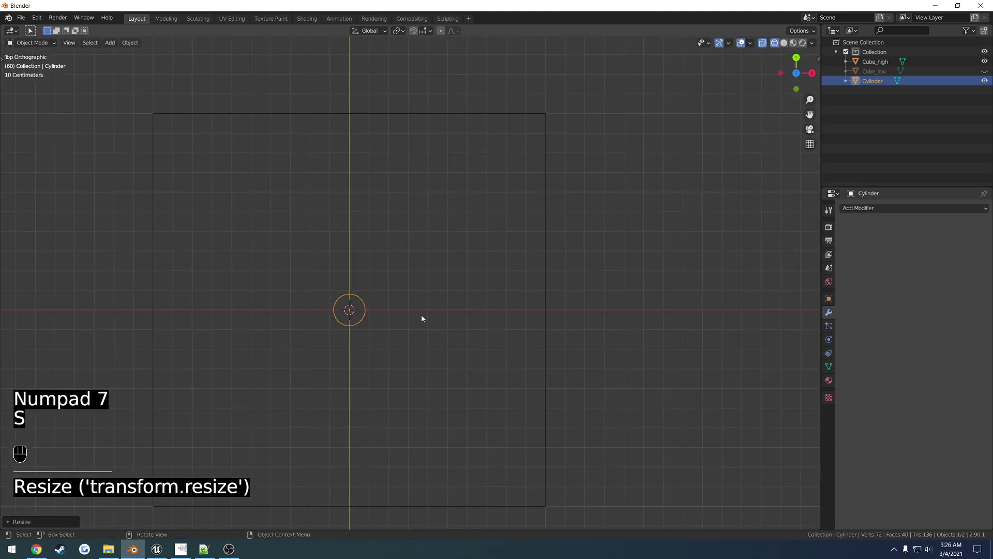
key(g)
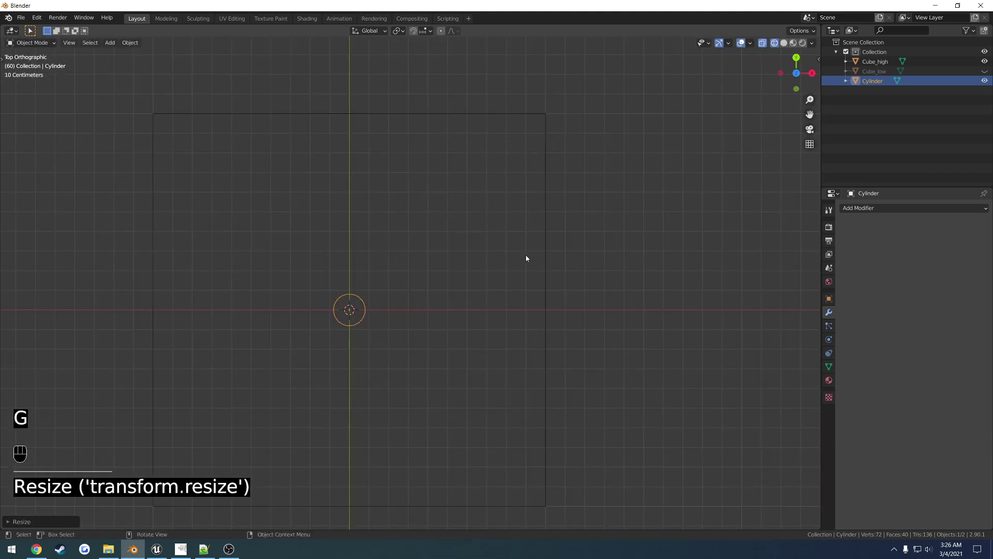
key(KP_3)
key(g)
drag(439, 273, 540, 304)
key(z)
key(ctrl+a)
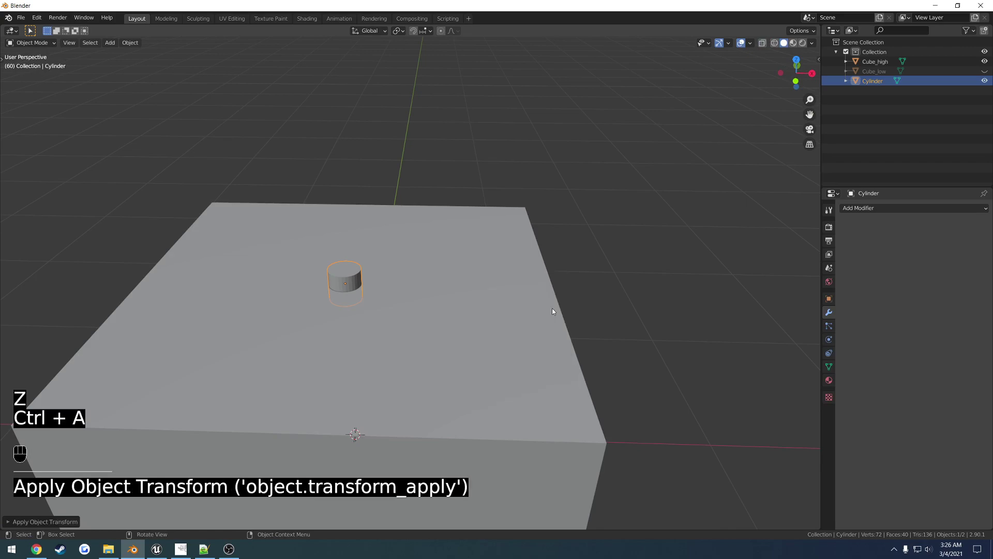
key(KP_7)
middle_click(510, 333)
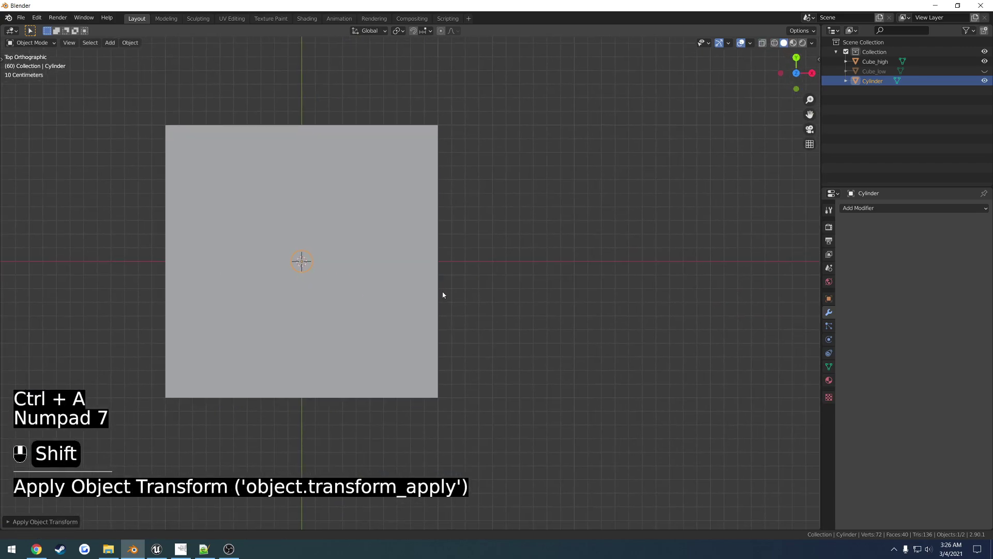
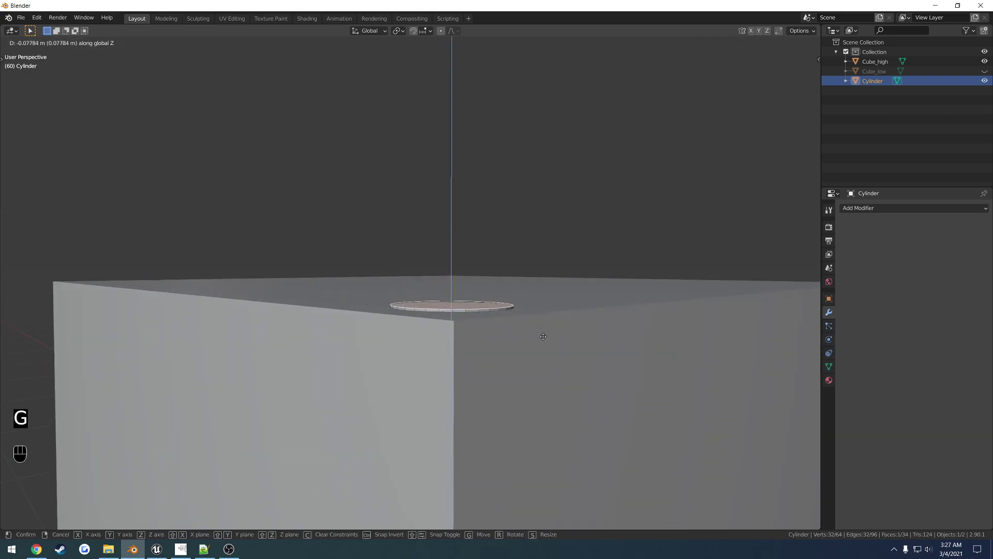
Step: Extrude the cylinder's faces and scale the new ring to taper the screw head
key(e)
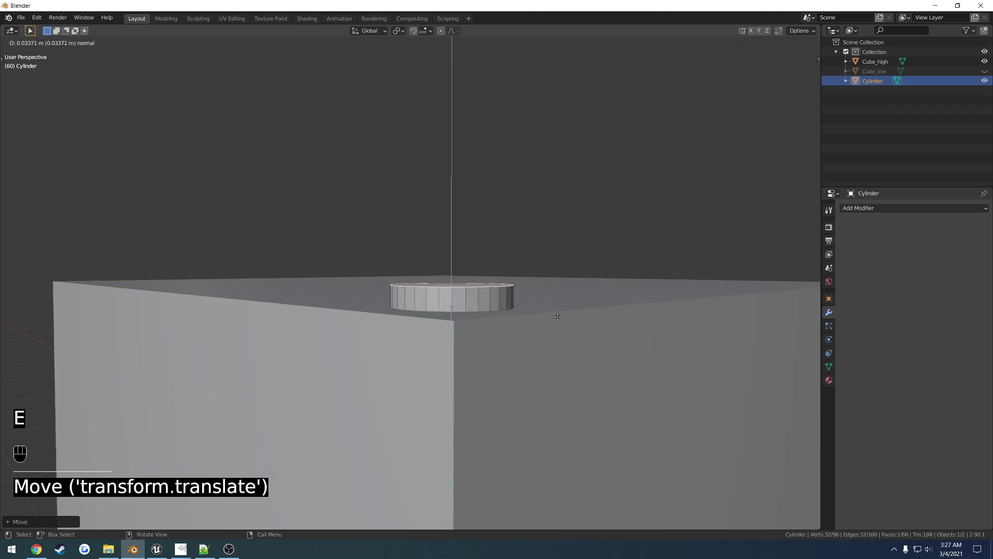
key(s)
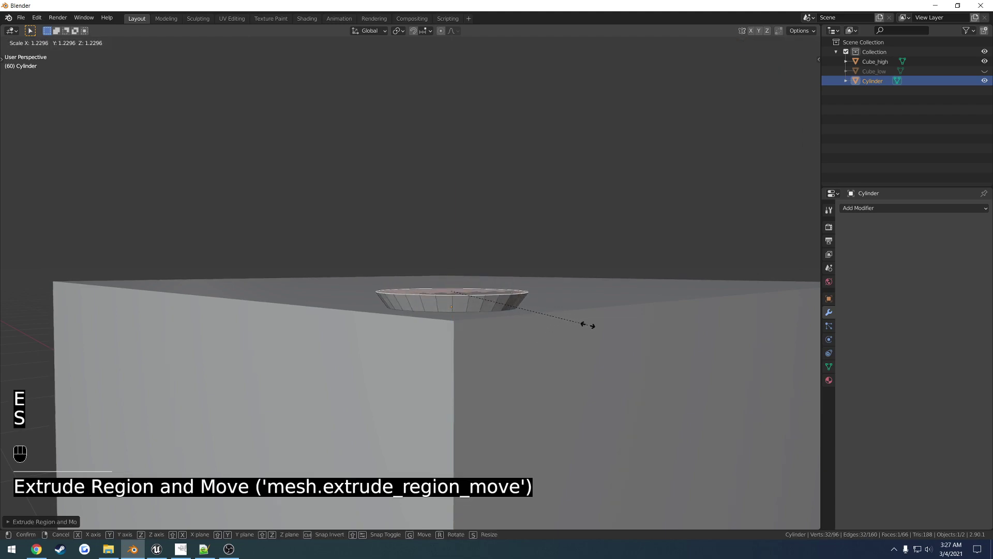
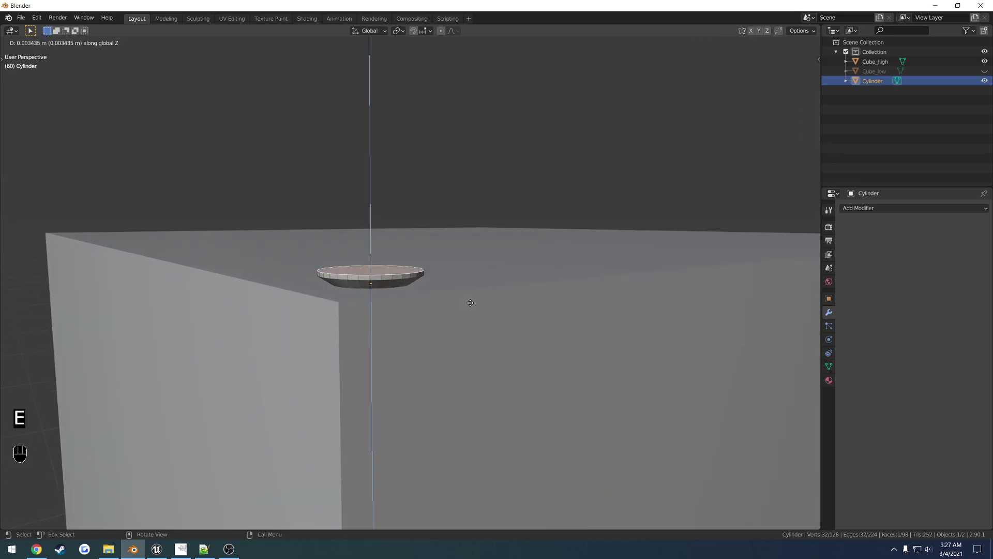
key(s)
Step: Extrude the screw head's faces downward into the cube and inspect the result
key(e)
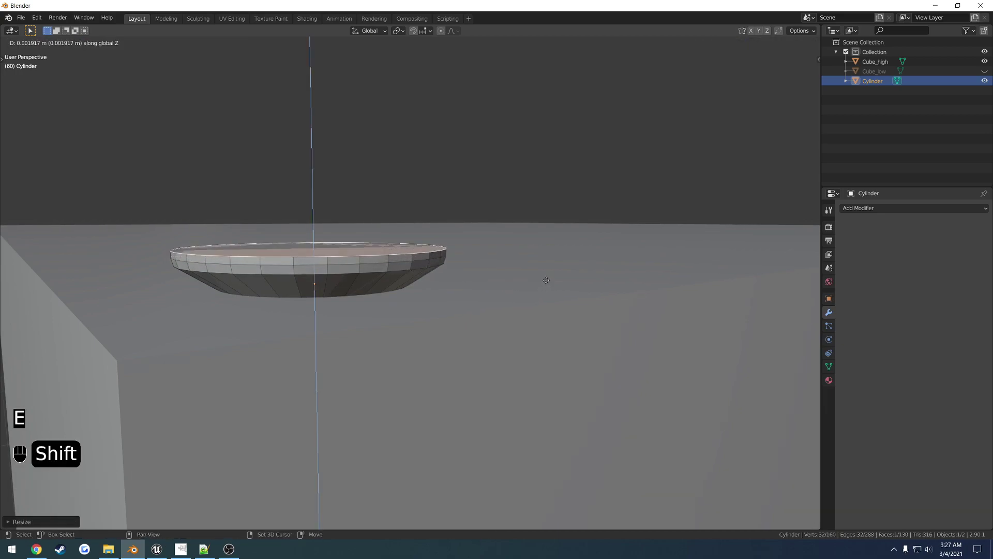
key(s)
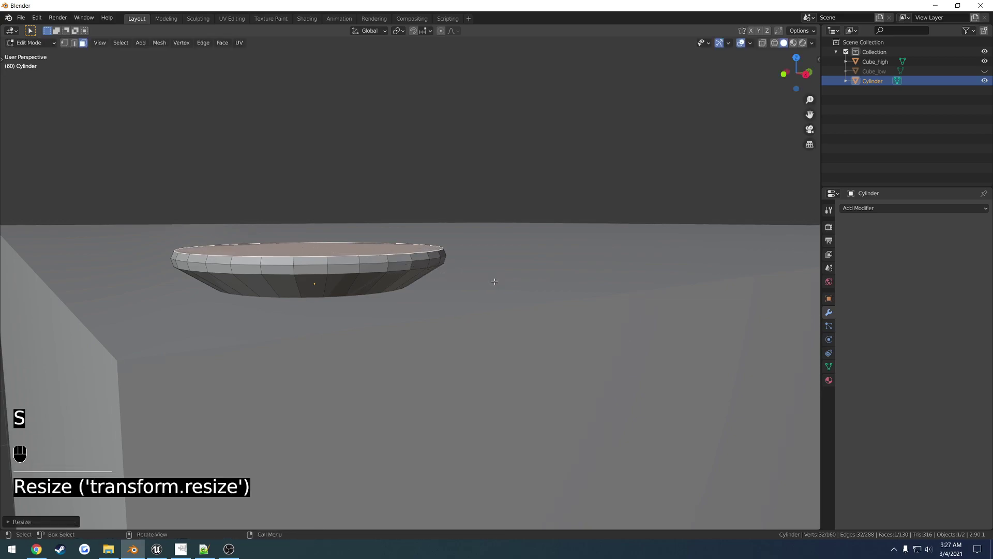
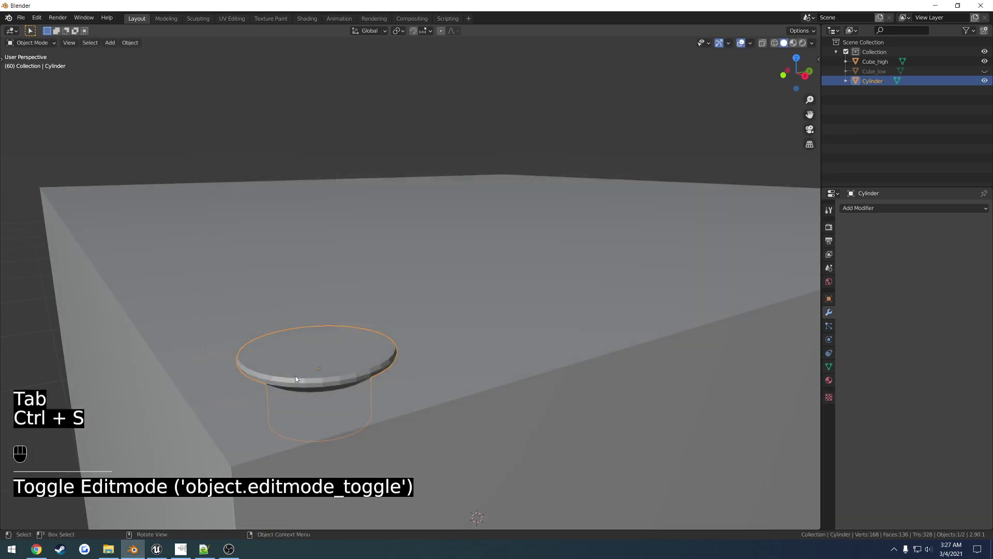
middle_click(317, 369)
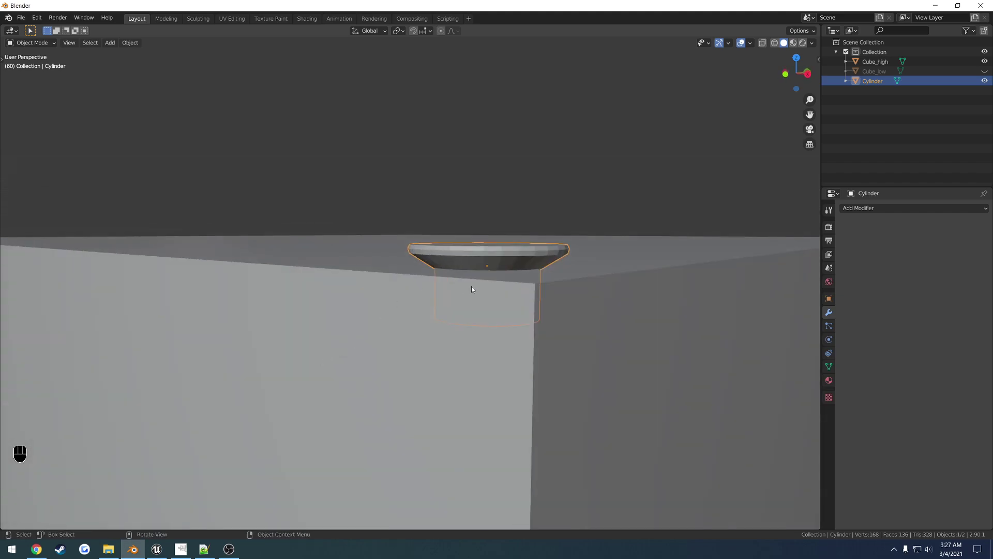
middle_click(492, 263)
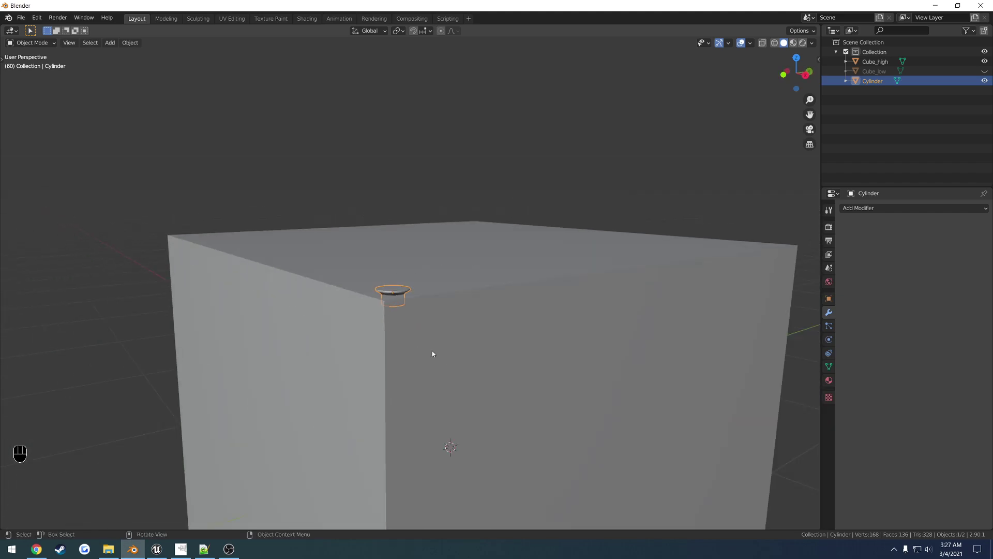
key(shift+a)
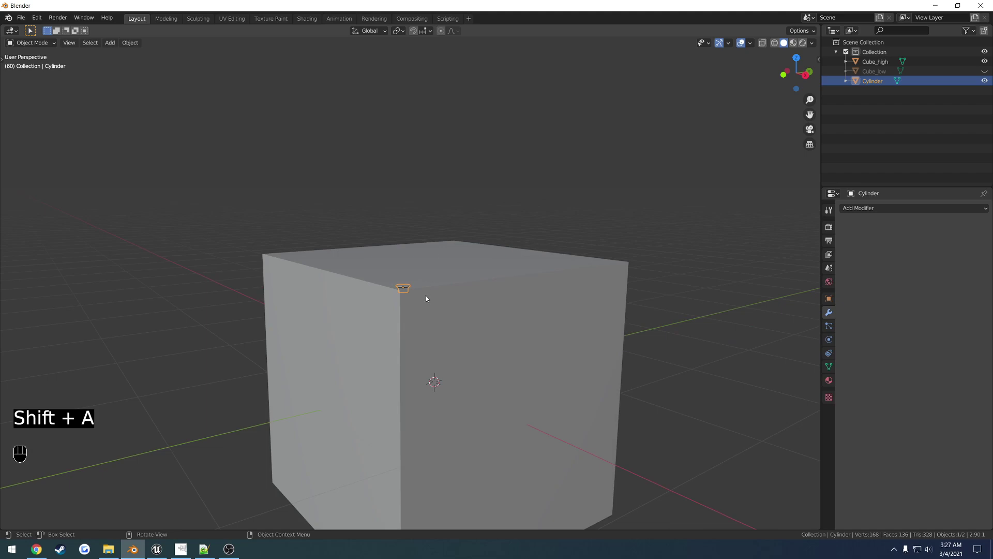
Step: Add a new cube, raise it above the screw head and shrink it small in top view
key(shift+a)
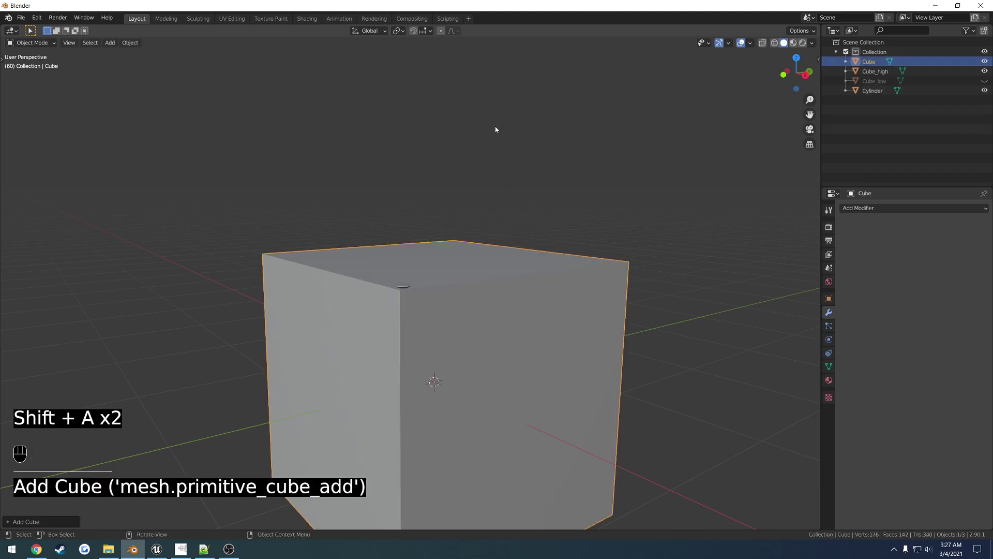
key(g)
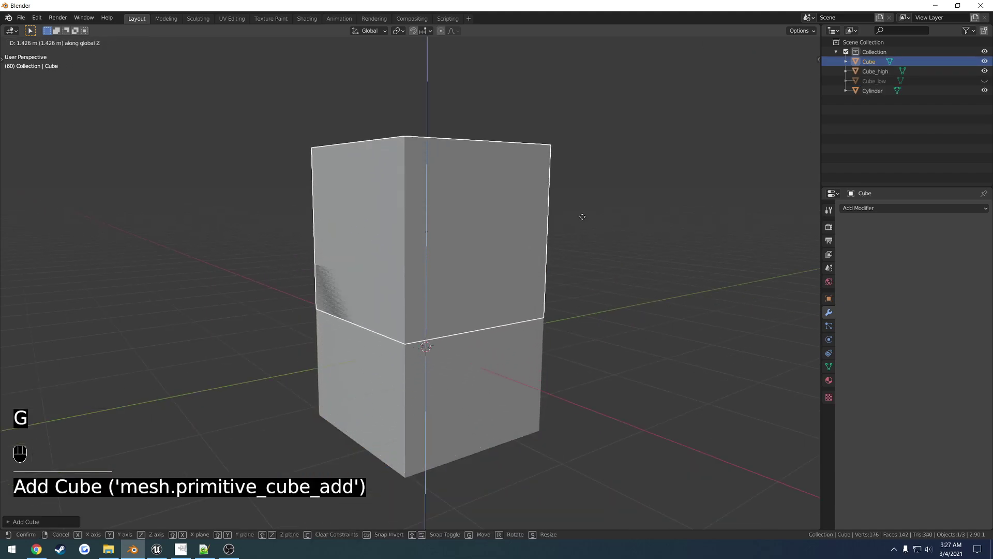
key(s)
key(g)
key(KP_7)
key(g)
middle_click(597, 356)
drag(473, 266, 530, 273)
key(g)
key(z)
middle_click(573, 280)
key(g)
key(s)
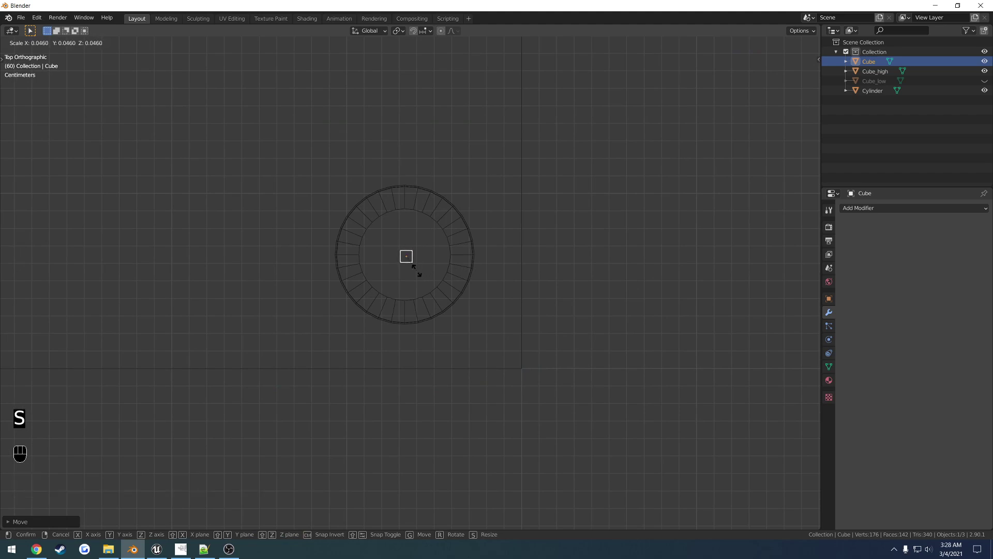
Step: Stretch the cube along Y into a long bar across the screw-head disc
key(s)
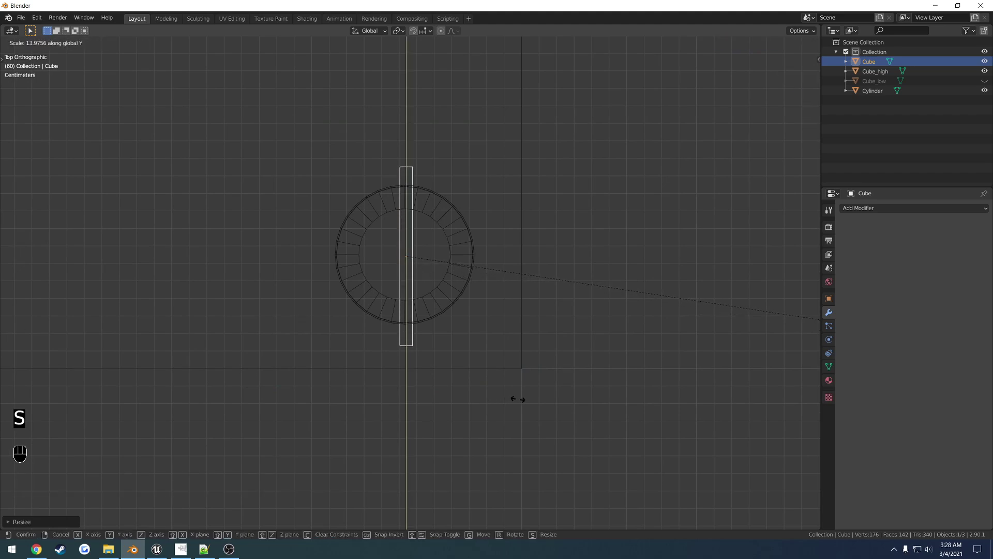
drag(485, 388, 401, 295)
key(g)
key(z)
middle_click(492, 253)
drag(455, 300, 584, 302)
middle_click(558, 301)
middle_click(583, 302)
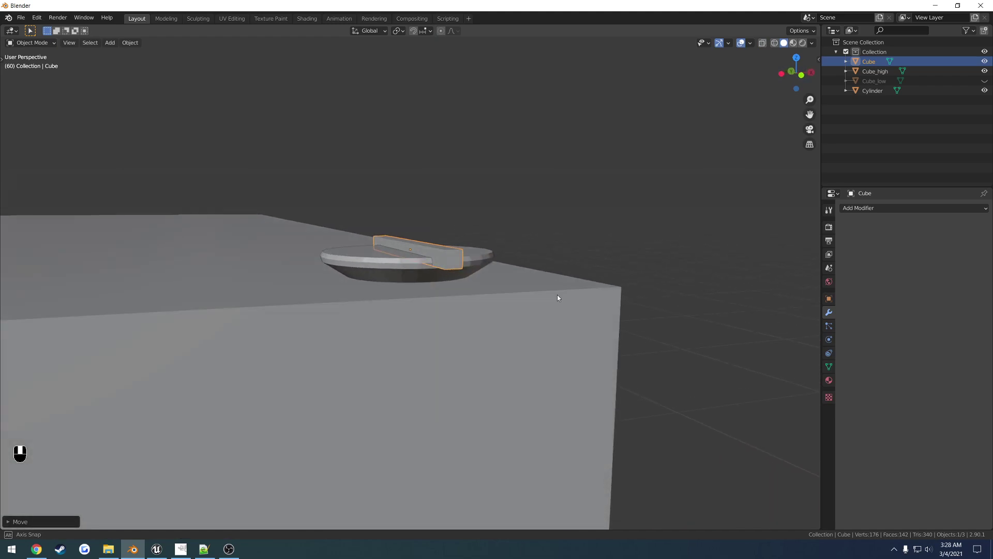
Step: Lower the bar into the screw head and apply its scale with Ctrl+A
key(g)
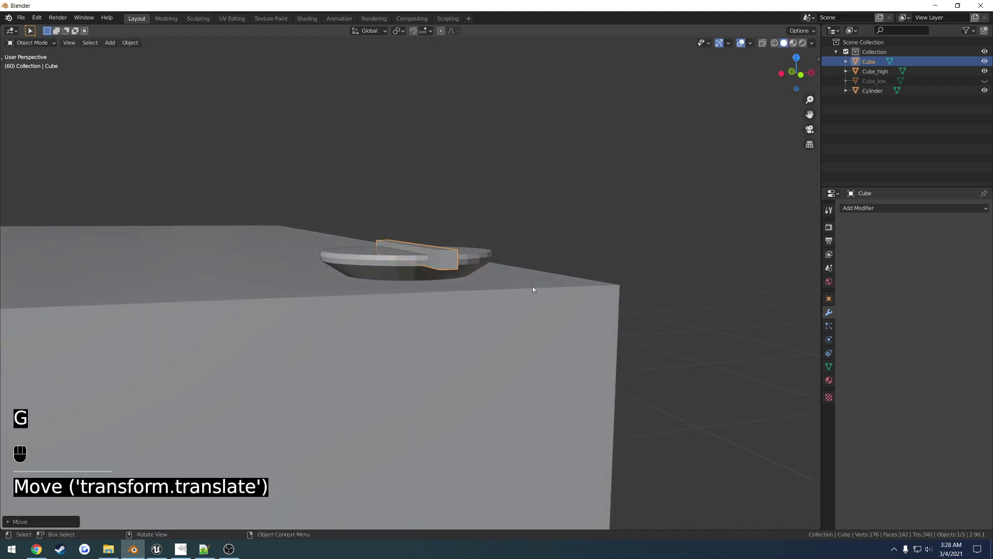
drag(470, 266, 434, 270)
drag(434, 271, 417, 298)
key(ctrl+a)
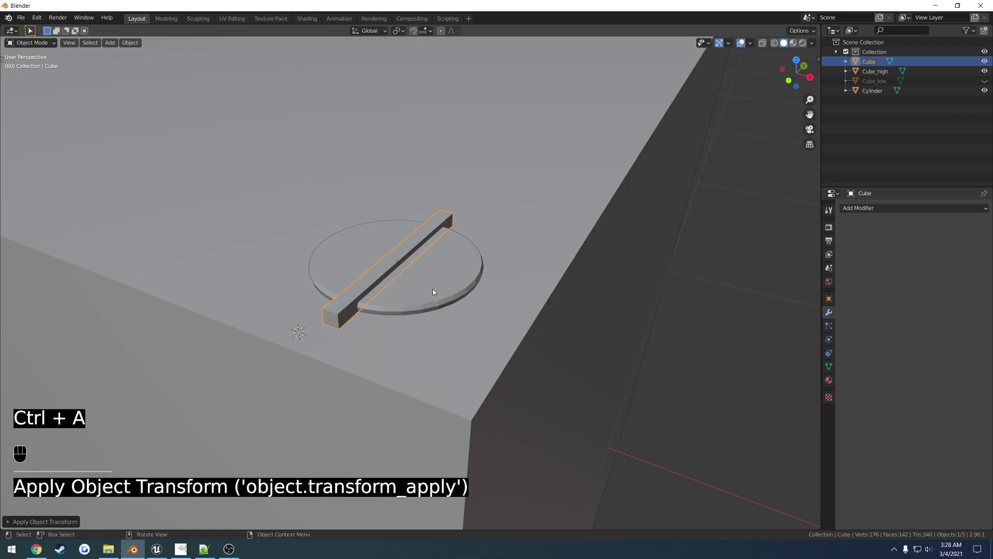
key(ctrl+a)
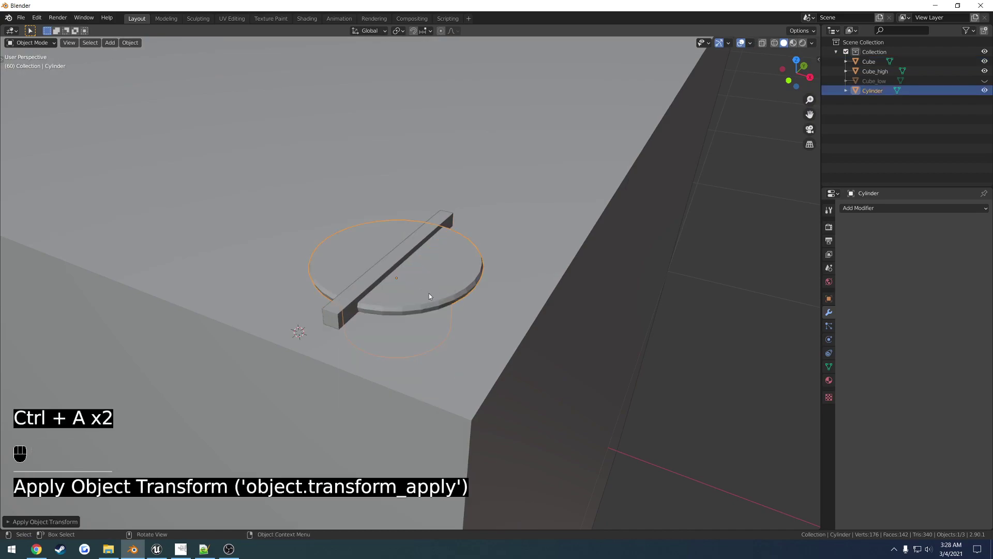
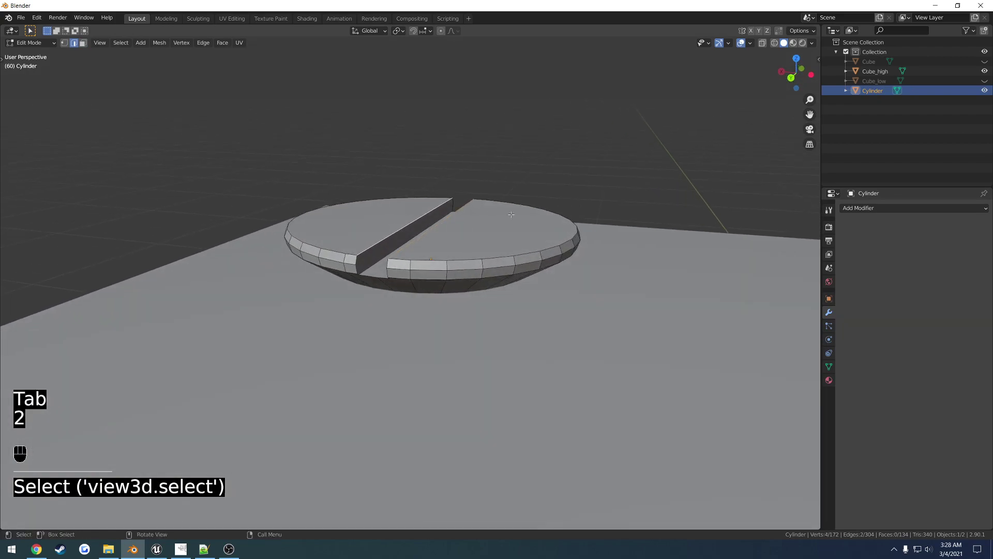
Step: Bevel the slot's edges with Ctrl+B, dragging to set the bevel width
key(ctrl+b)
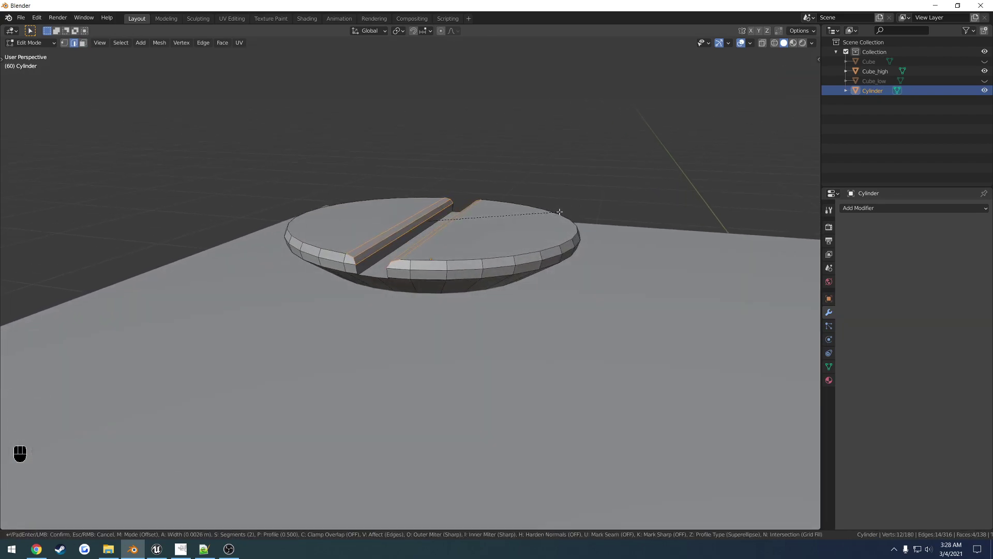
key(Tab)
drag(423, 285, 453, 274)
drag(453, 274, 649, 298)
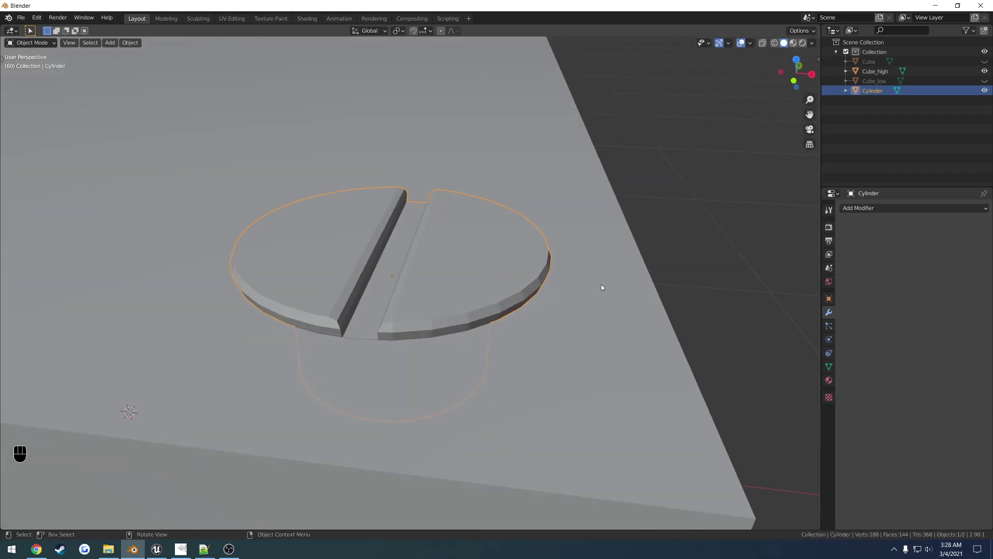
Step: Shade the screw head smooth and enable Auto Smooth normals at 30°
click(484, 263)
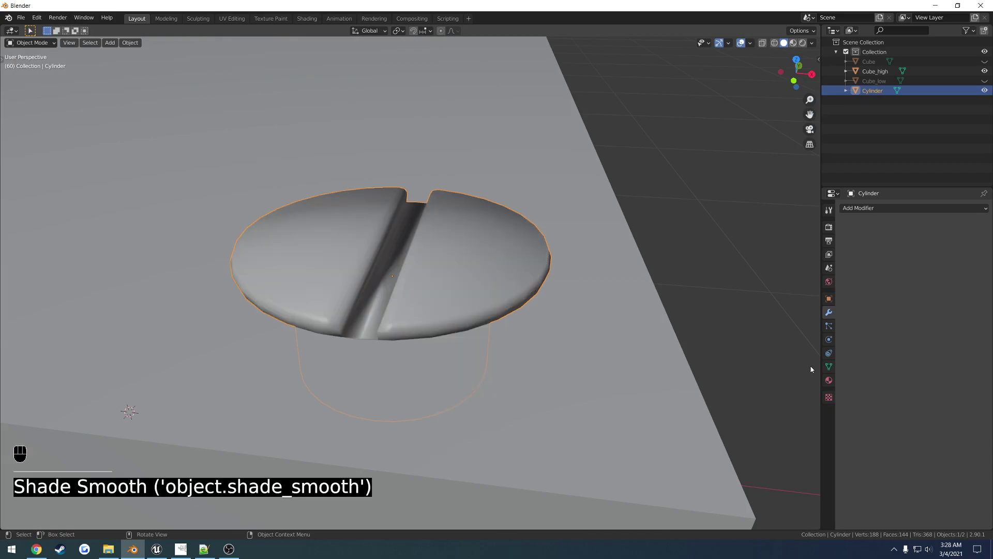
click(832, 369)
click(846, 377)
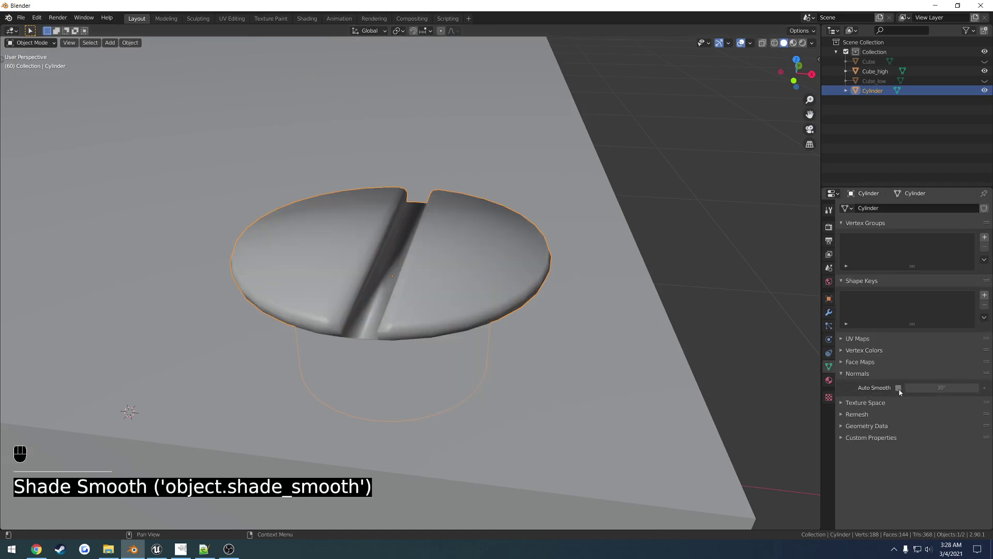
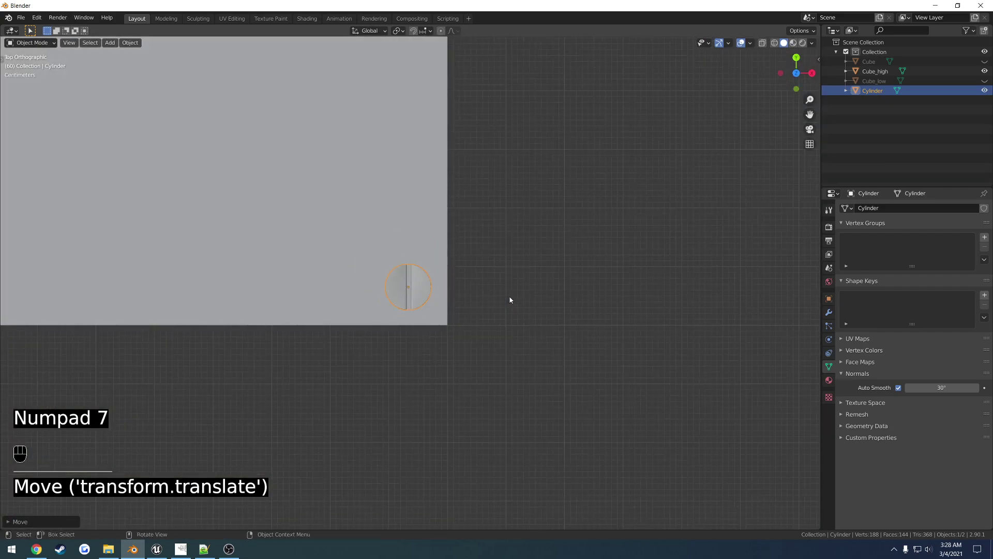
Step: Duplicate the screw heads with Shift+D to the cube top's other corners and check the layout
drag(446, 261, 547, 340)
drag(511, 320, 533, 368)
key(shift+d)
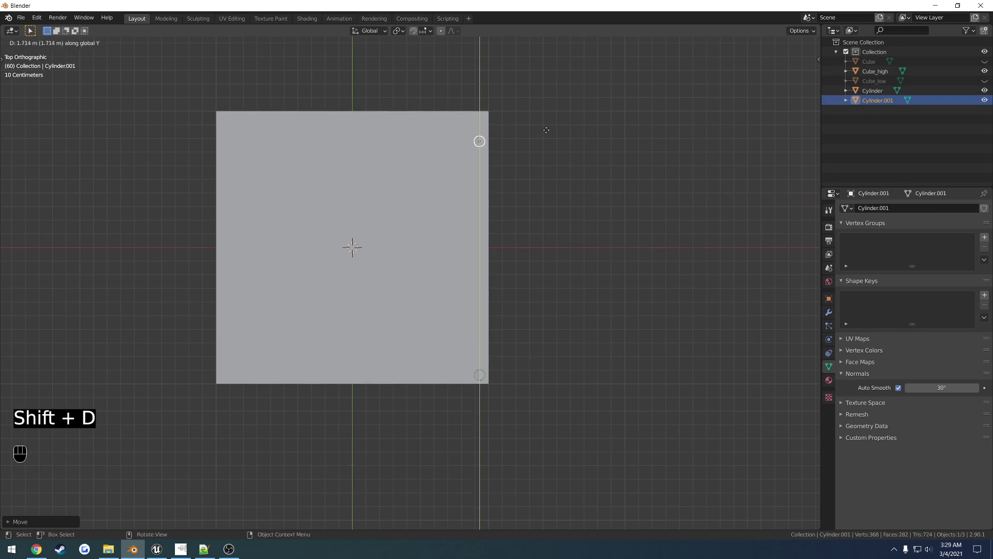
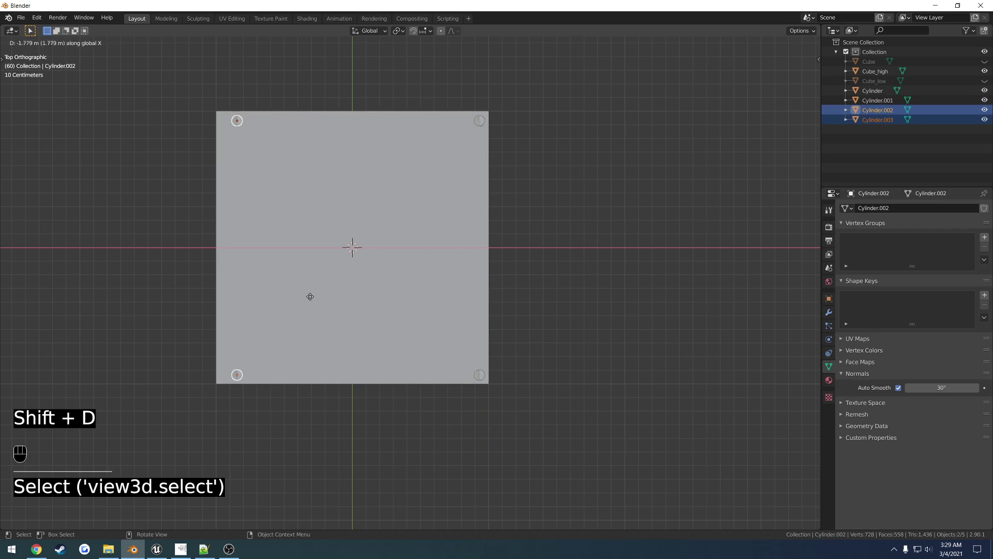
click(385, 328)
drag(473, 284, 498, 266)
drag(497, 275, 455, 293)
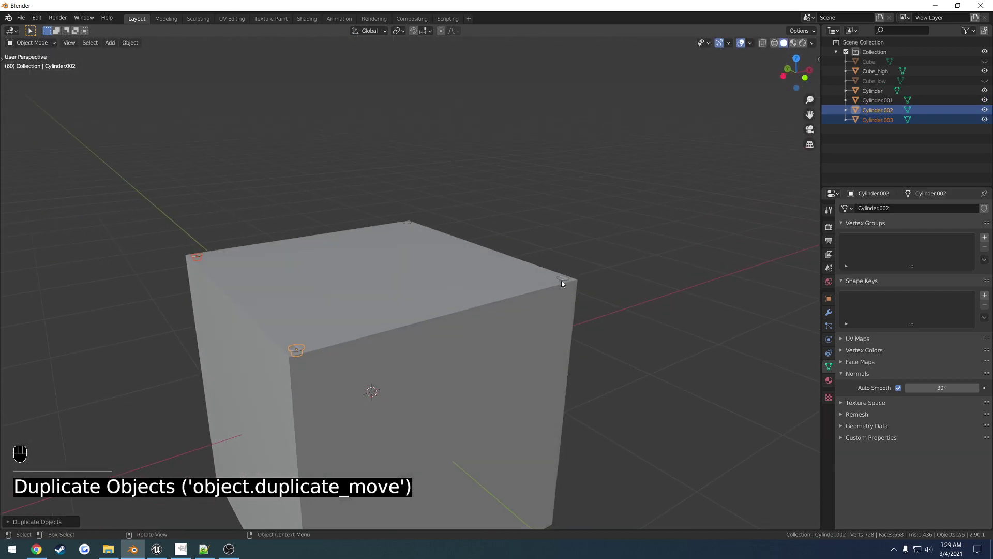
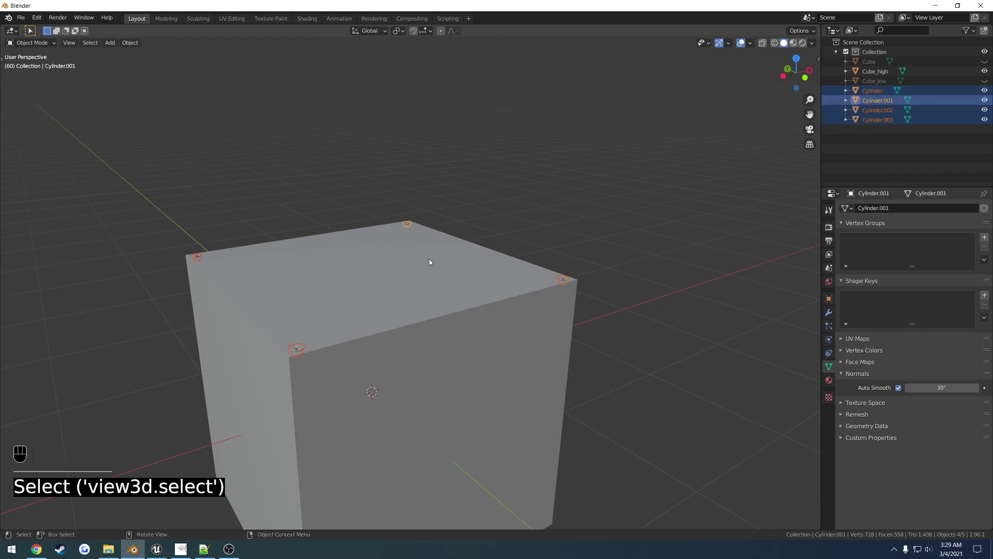
Step: Join the screw heads into Cube_high with Ctrl+J and inspect the corner holes
click(403, 302)
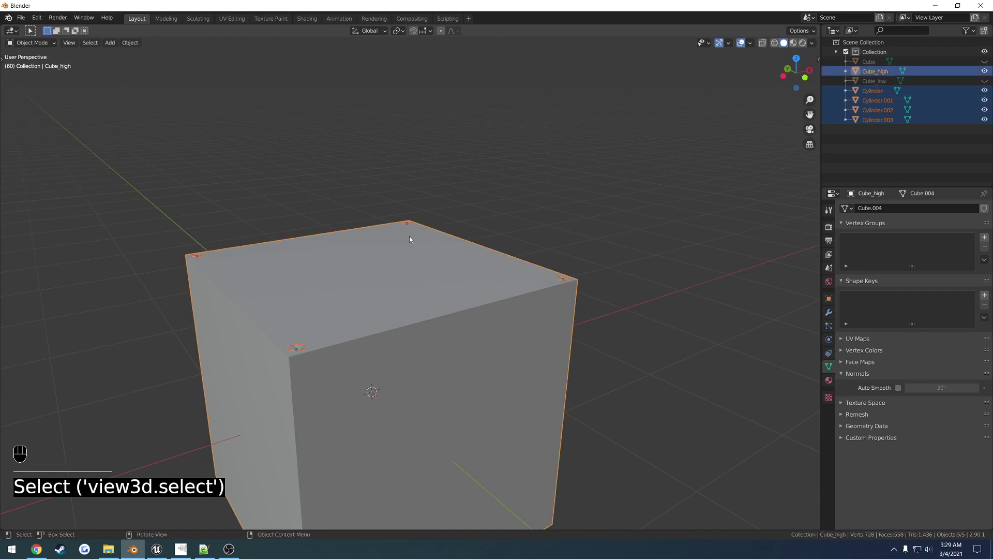
key(ctrl+j)
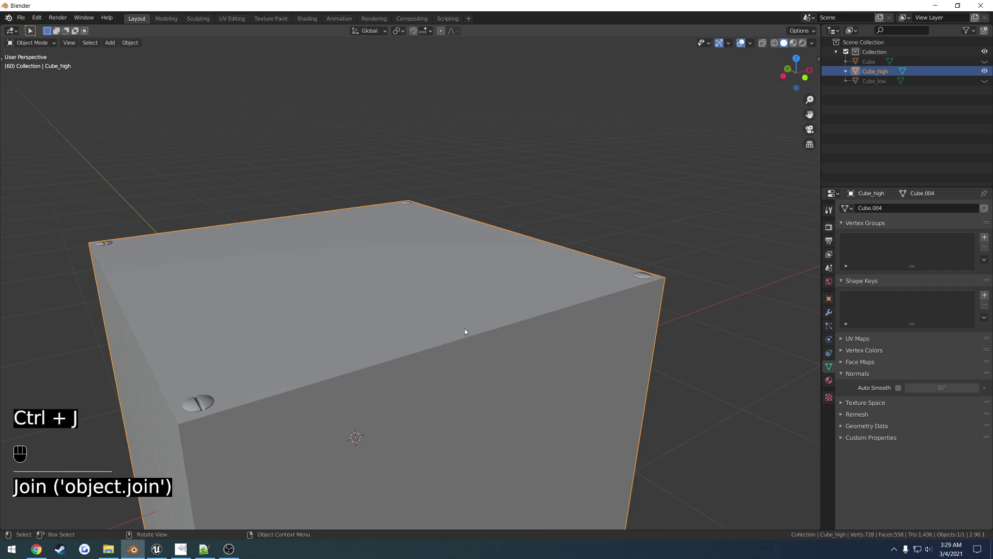
drag(487, 361, 607, 315)
middle_click(502, 341)
Step: Turn on Auto Smooth at 30° for Cube_high and check the smoothed faces all round
click(902, 393)
drag(471, 305, 461, 313)
drag(486, 325, 479, 321)
middle_click(540, 336)
drag(631, 309, 559, 321)
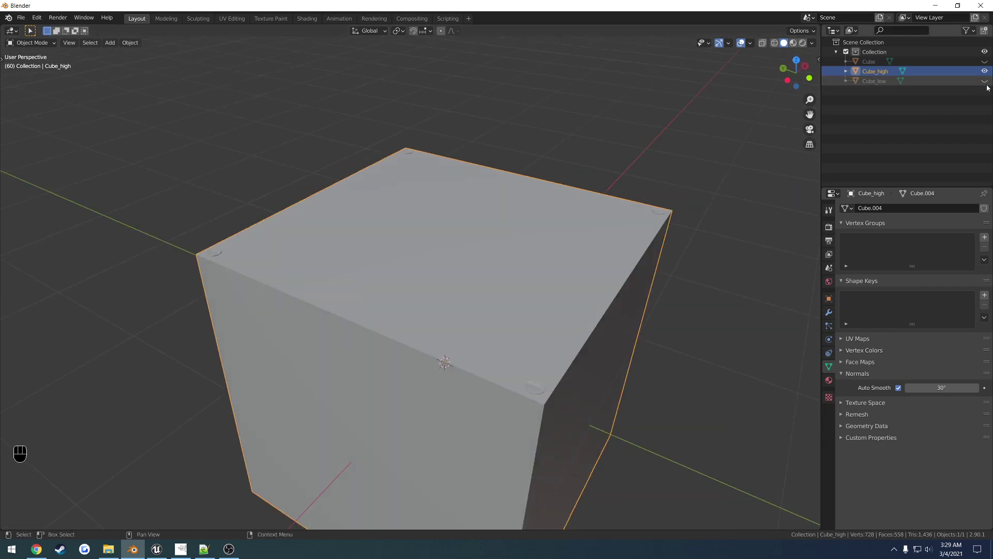
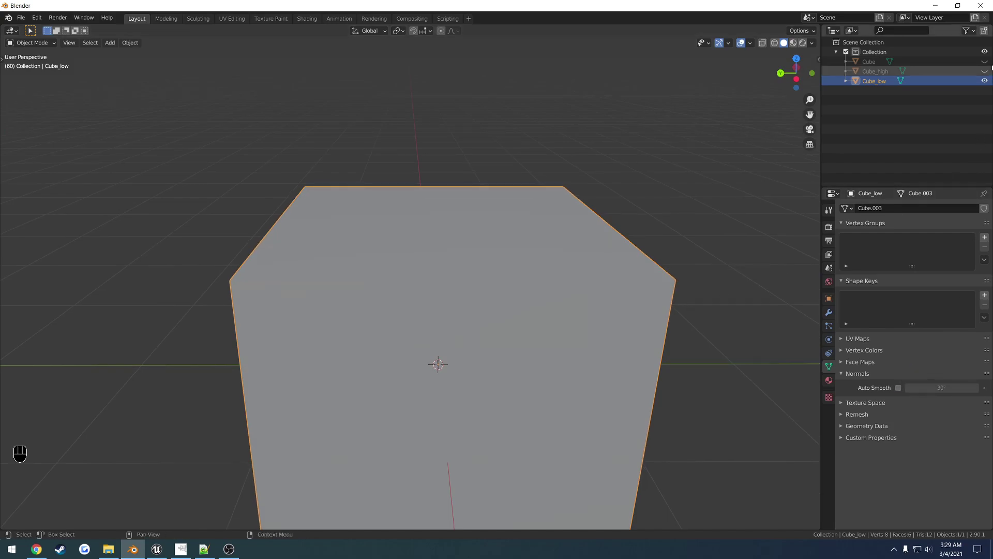
Step: Bring the Notepad++ notes forward and mark the word triangulation in the list
click(988, 74)
click(989, 84)
drag(511, 302, 450, 305)
middle_click(471, 310)
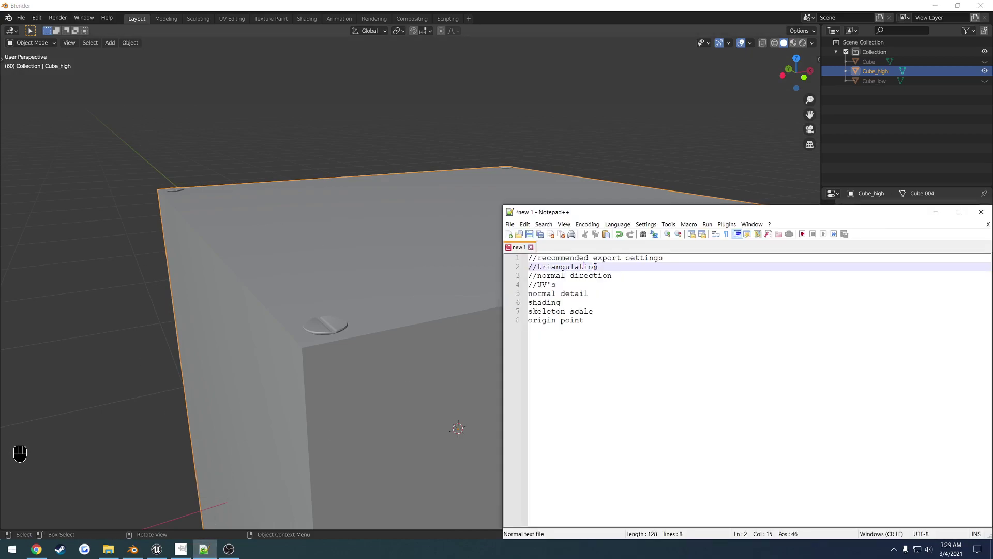
Step: Start File > Export to write Cube_high and Cube_low to the BakingNormals folder
click(301, 157)
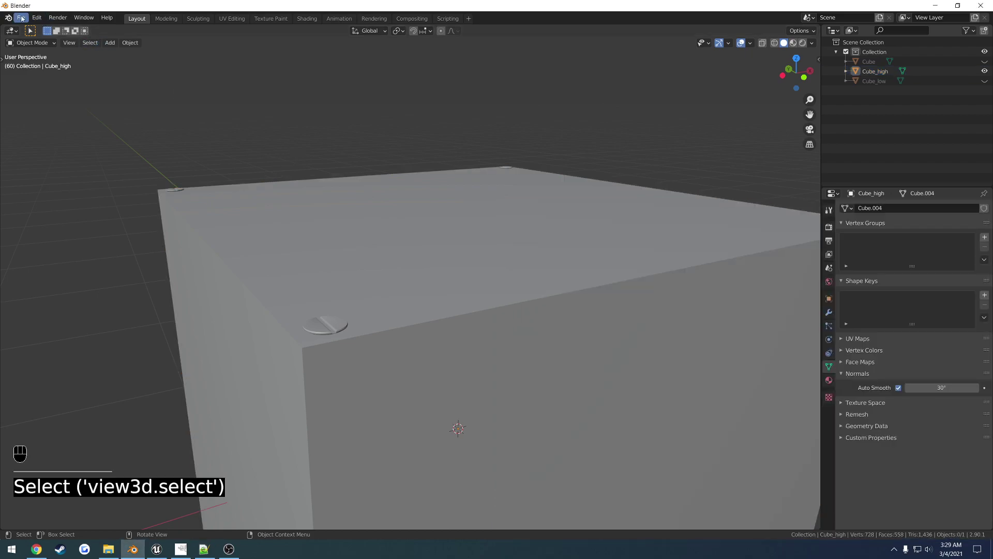
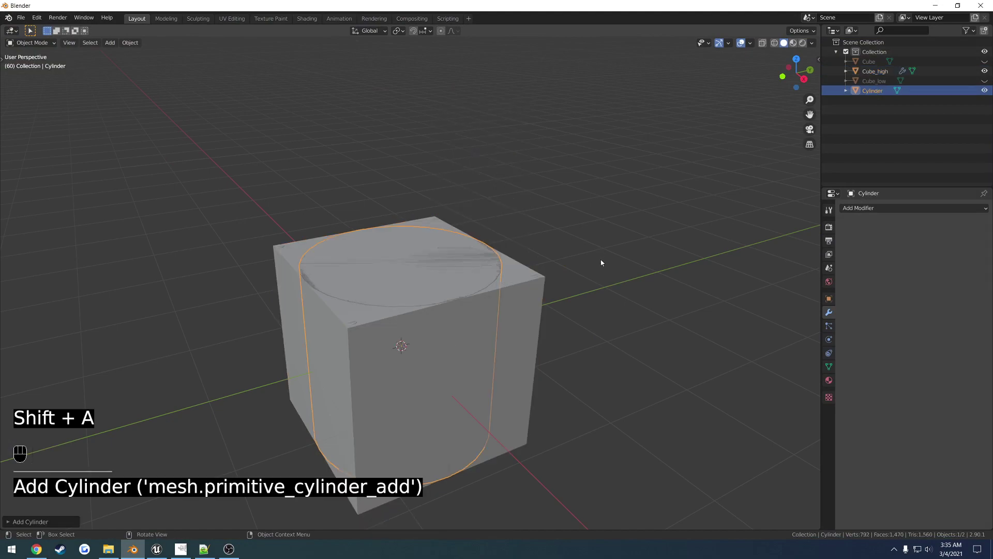
Step: Scale the cylinder taller so it passes fully through the cube, and apply the scale
key(g)
key(s)
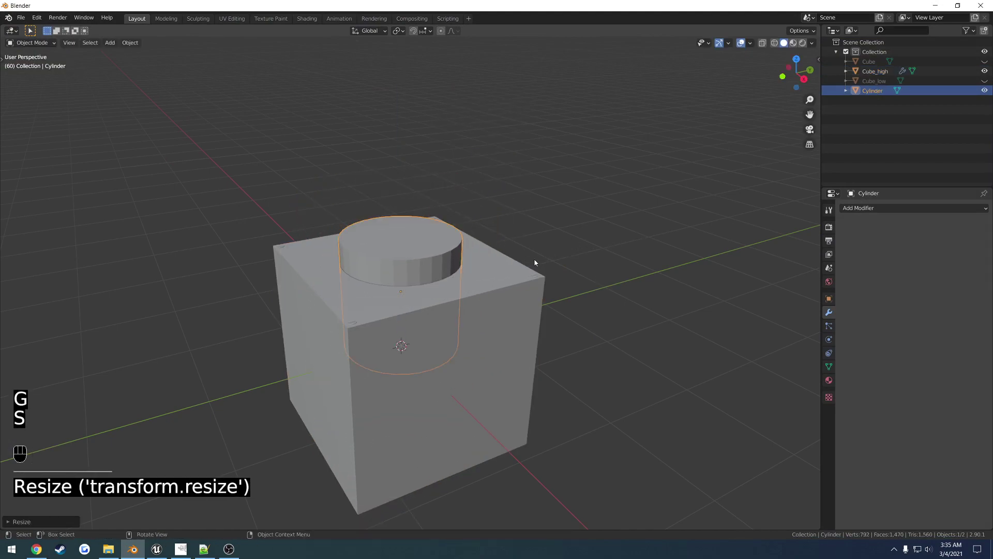
key(ctrl+a)
Step: Give Cube_high a Boolean Difference modifier with the Cylinder as object, then hide the cylinder
click(508, 297)
click(884, 212)
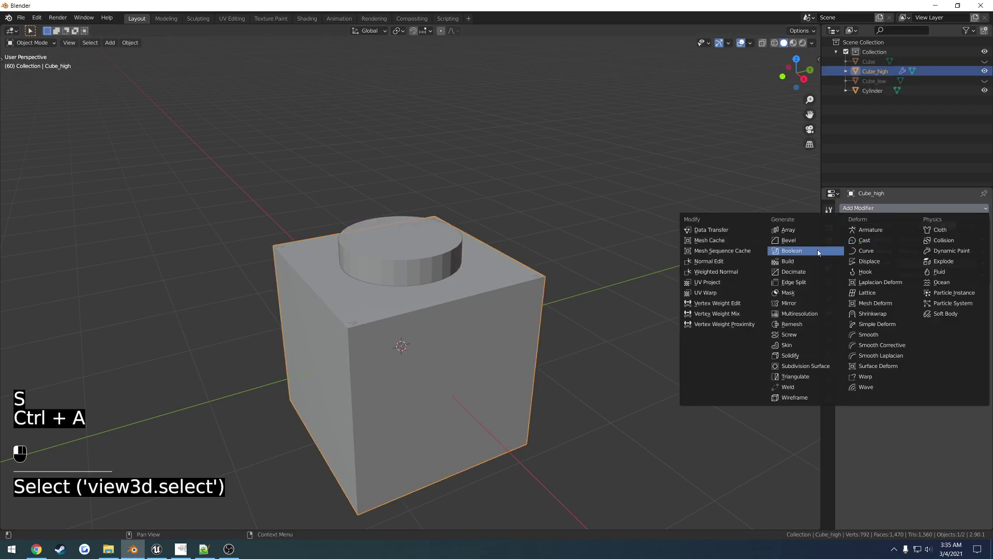
click(978, 320)
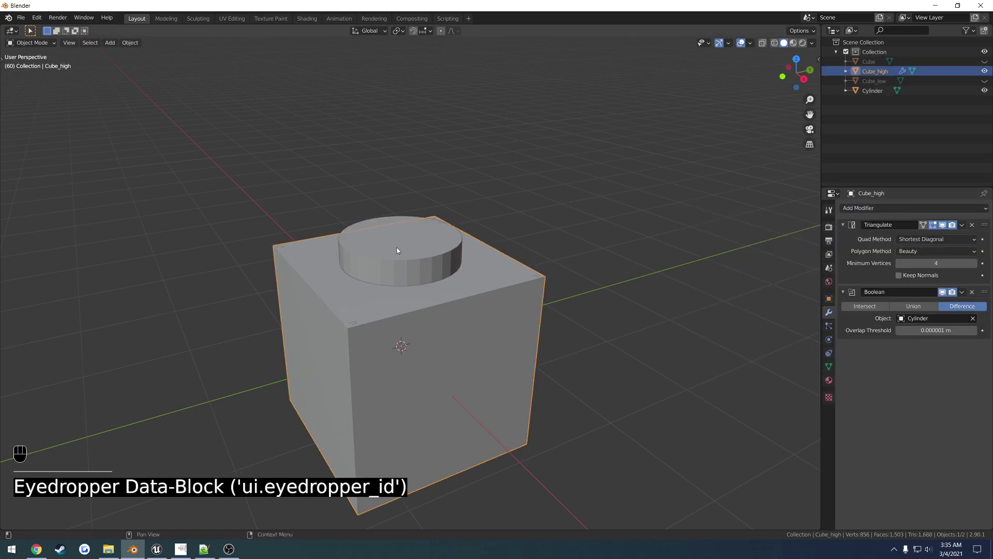
click(928, 217)
key(h)
Step: Orbit around Cube_high to inspect the round hole and review its modifier settings
drag(433, 266, 376, 283)
drag(394, 281, 410, 269)
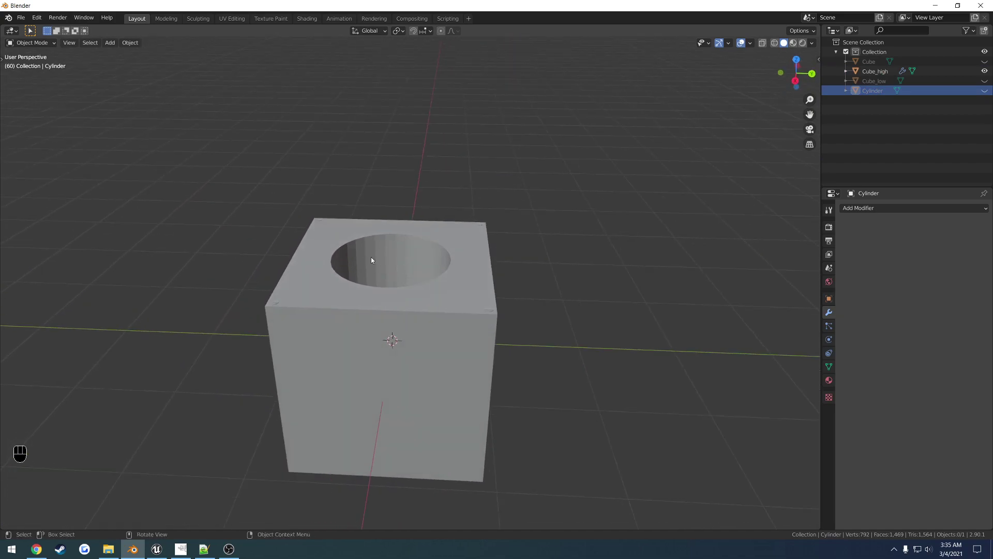
drag(356, 256, 325, 247)
drag(350, 251, 365, 241)
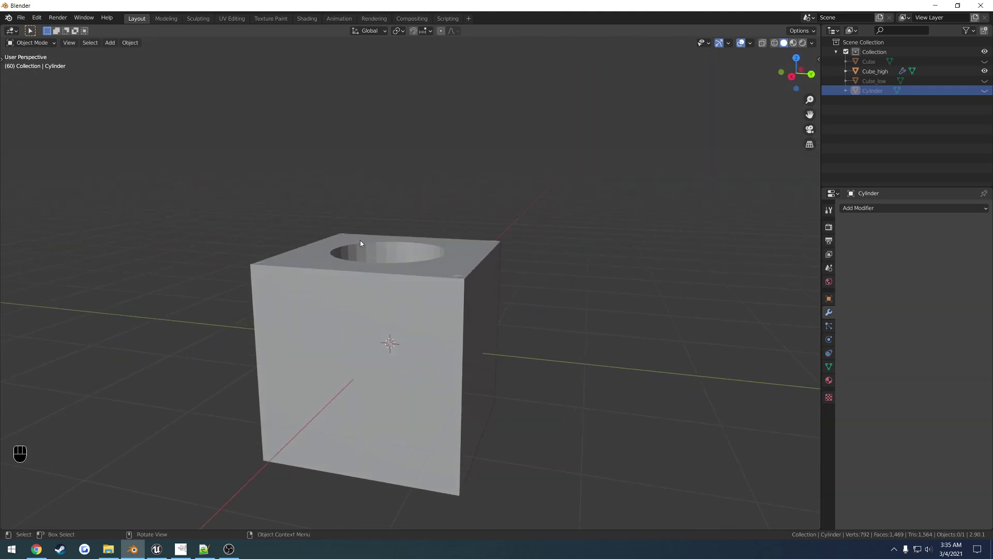
middle_click(375, 244)
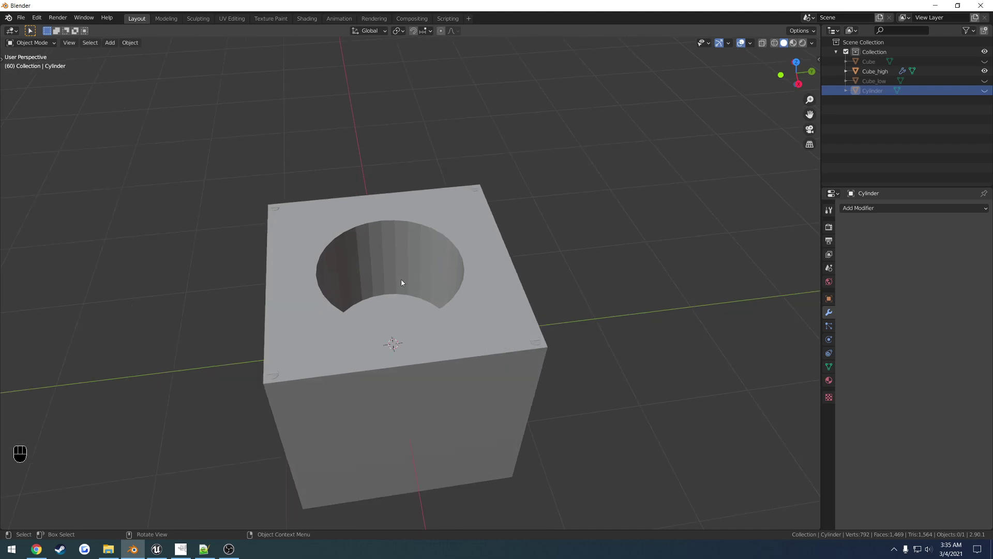
drag(394, 284, 479, 256)
drag(463, 258, 432, 256)
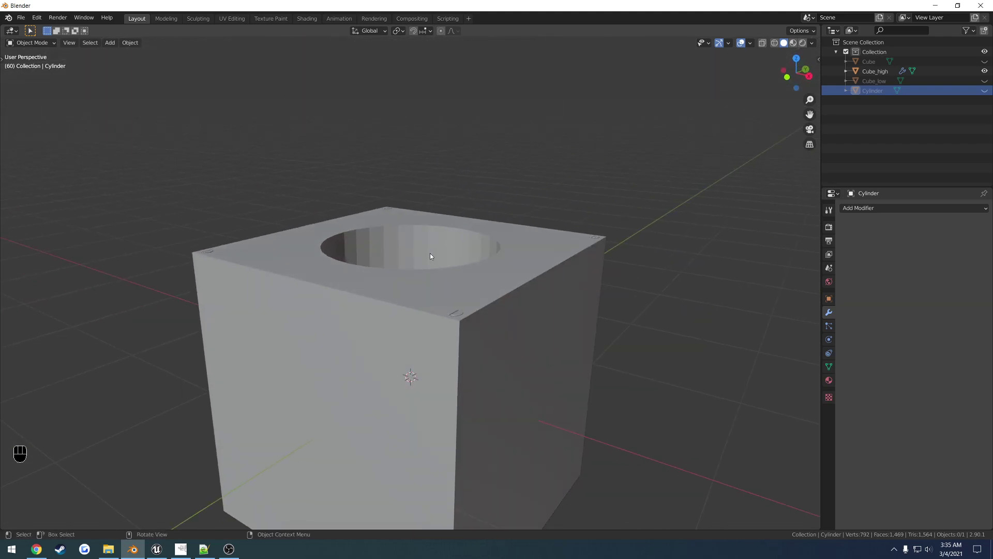
drag(443, 255, 257, 269)
click(247, 268)
click(430, 283)
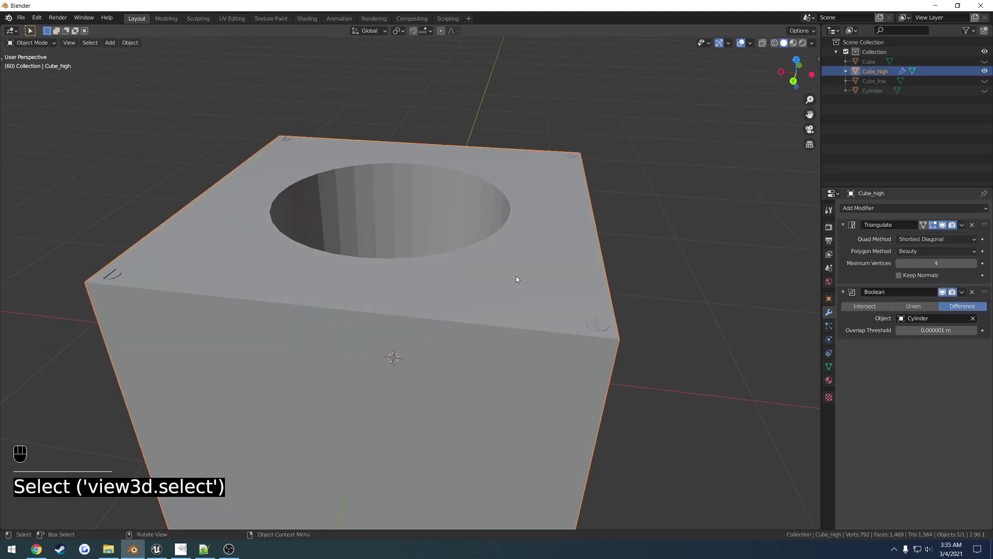
drag(564, 266, 631, 267)
drag(485, 268, 564, 261)
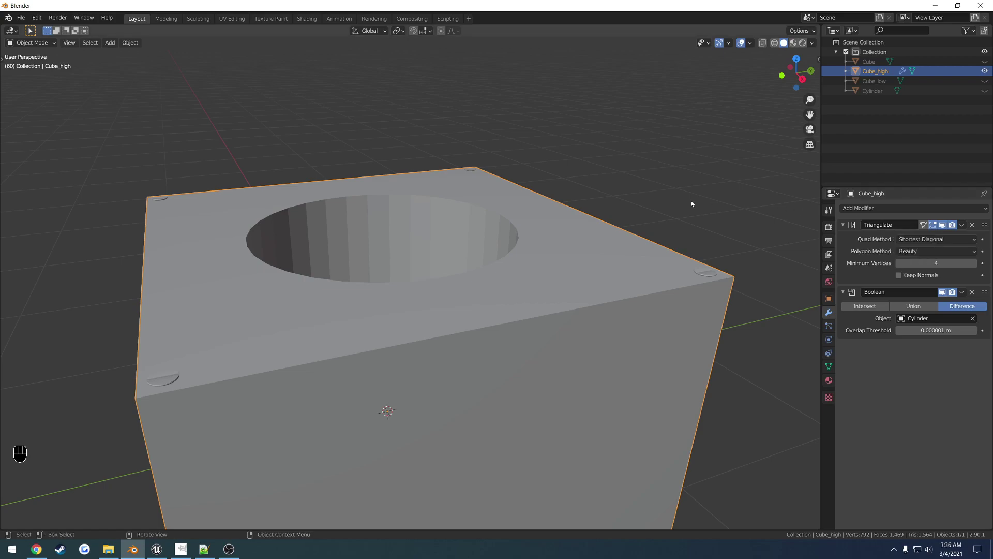
middle_click(610, 200)
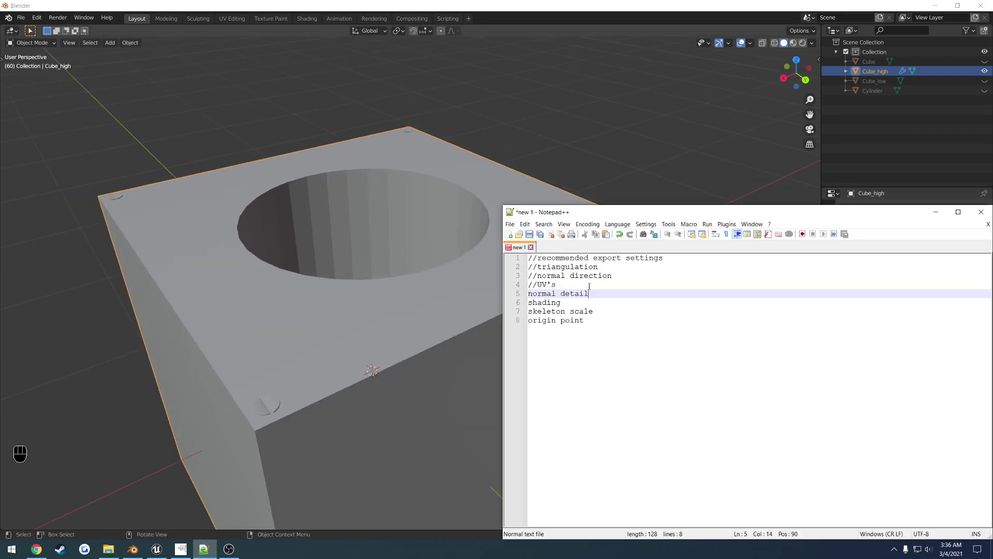
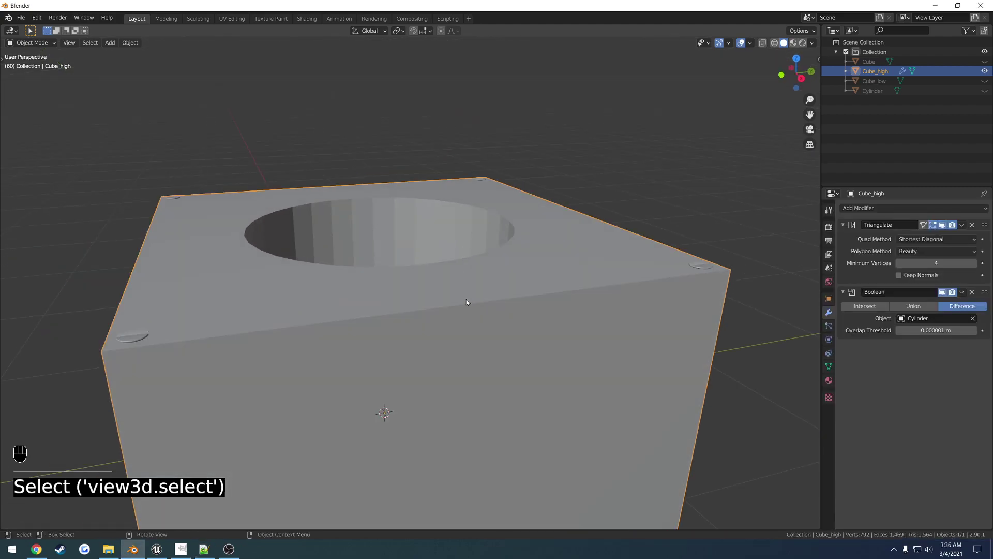
drag(470, 307, 443, 325)
middle_click(456, 336)
click(456, 336)
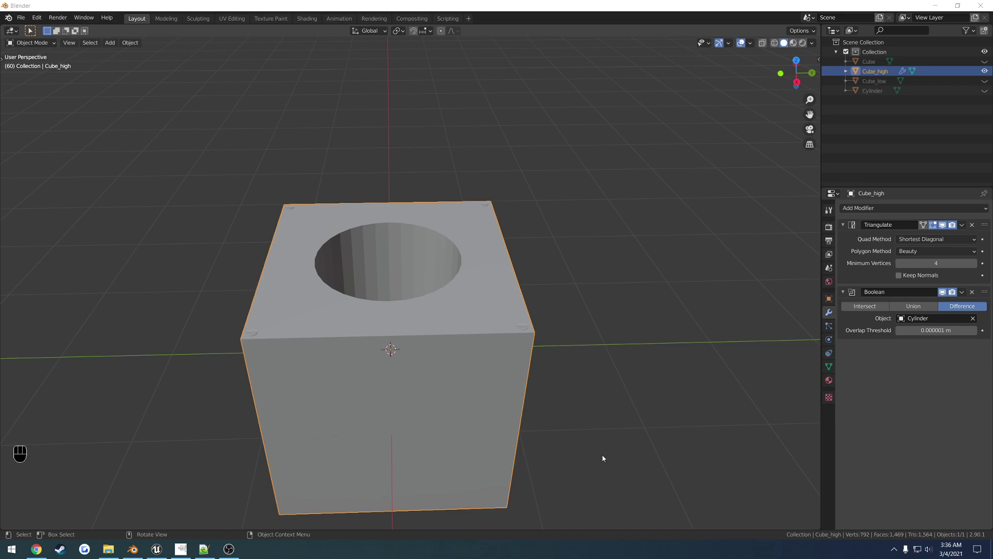
drag(474, 436, 485, 433)
middle_click(578, 387)
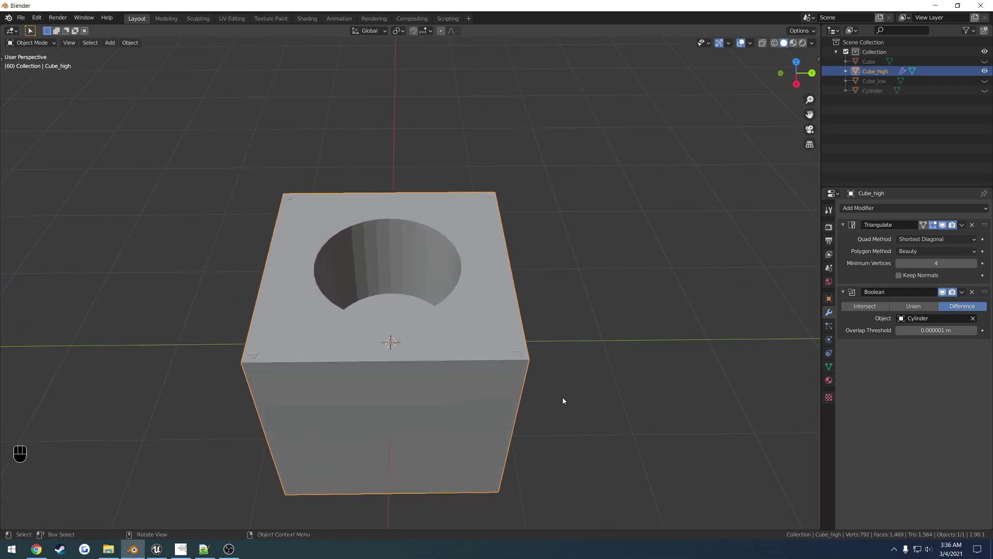